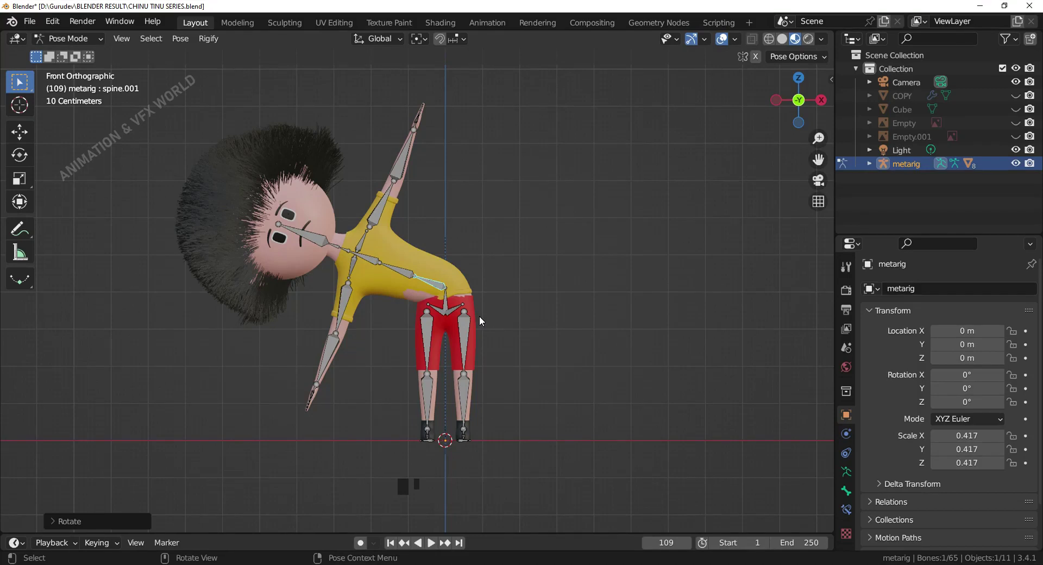
# Step: Nudge the bent upper body and raised arm of the posed character
pyautogui.moveTo(477, 319); pyautogui.dragTo(468, 328)
pyautogui.moveTo(468, 328); pyautogui.dragTo(431, 271)
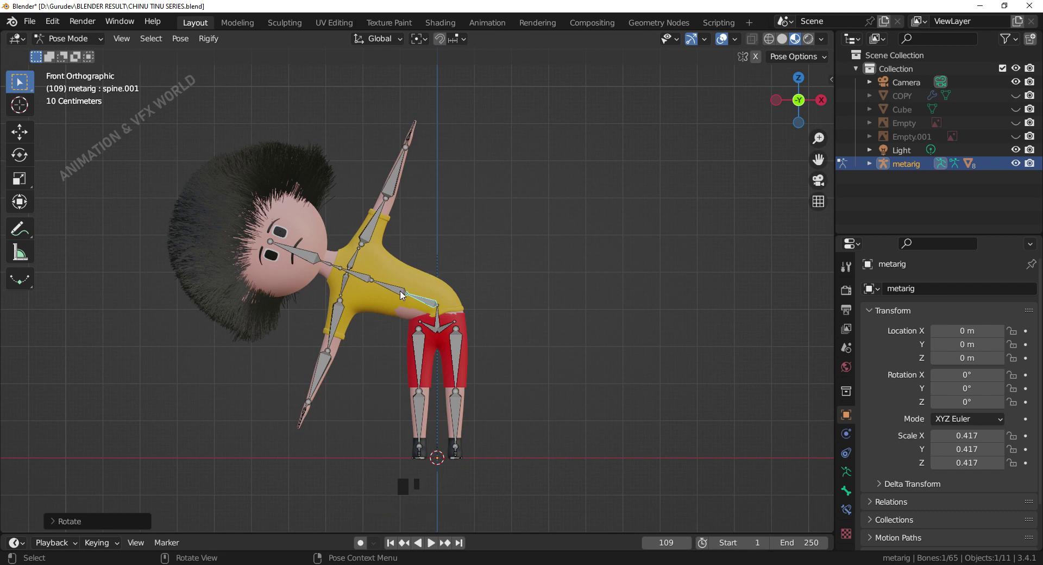
pyautogui.moveTo(404, 296); pyautogui.dragTo(379, 254)
# Step: Clear the rotations of the left upper arm, left forearm and head bones
pyautogui.click(377, 229)
pyautogui.press('r')
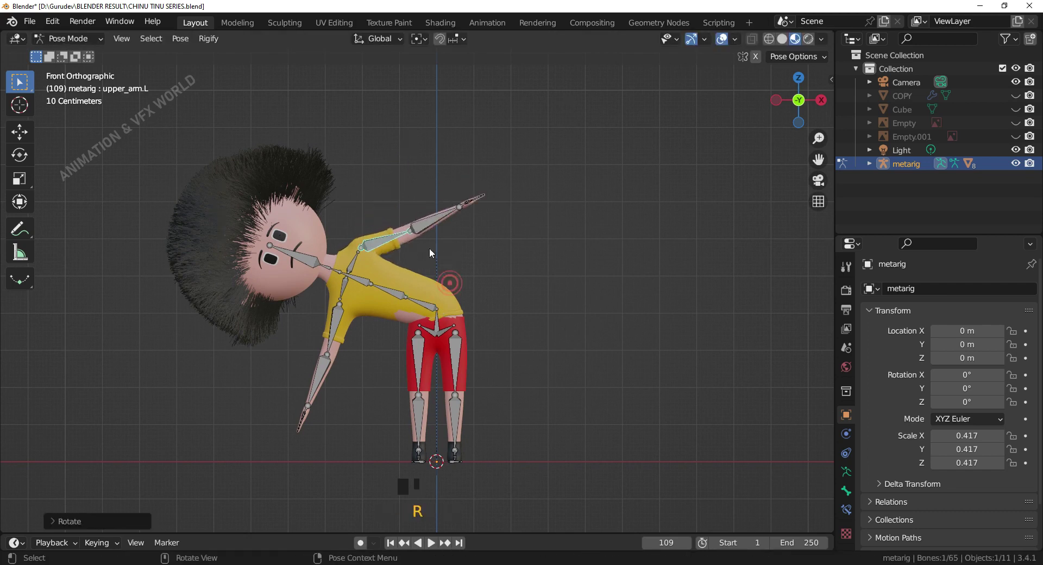
pyautogui.click(435, 229)
pyautogui.press('r')
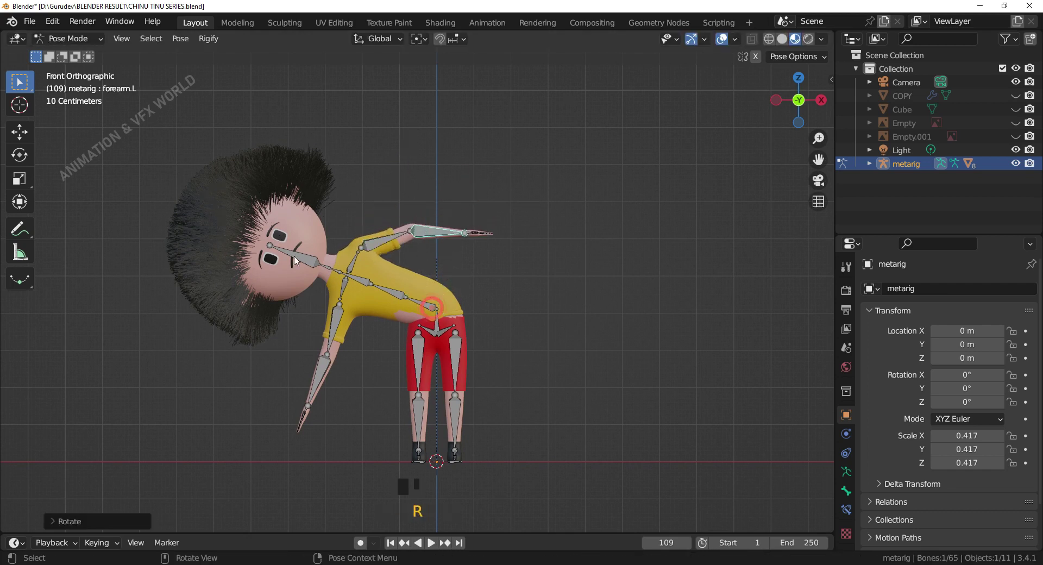
pyautogui.click(317, 266)
pyautogui.press('r')
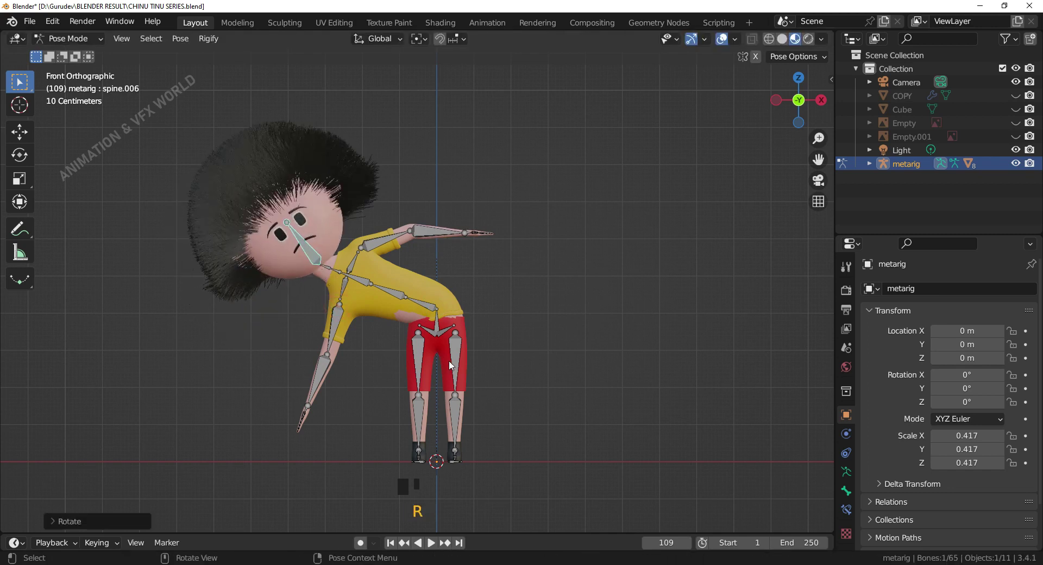
# Step: Clear the leg and right forearm rotations, then reset every bone to the rest T-pose
pyautogui.click(458, 367)
pyautogui.press('r')
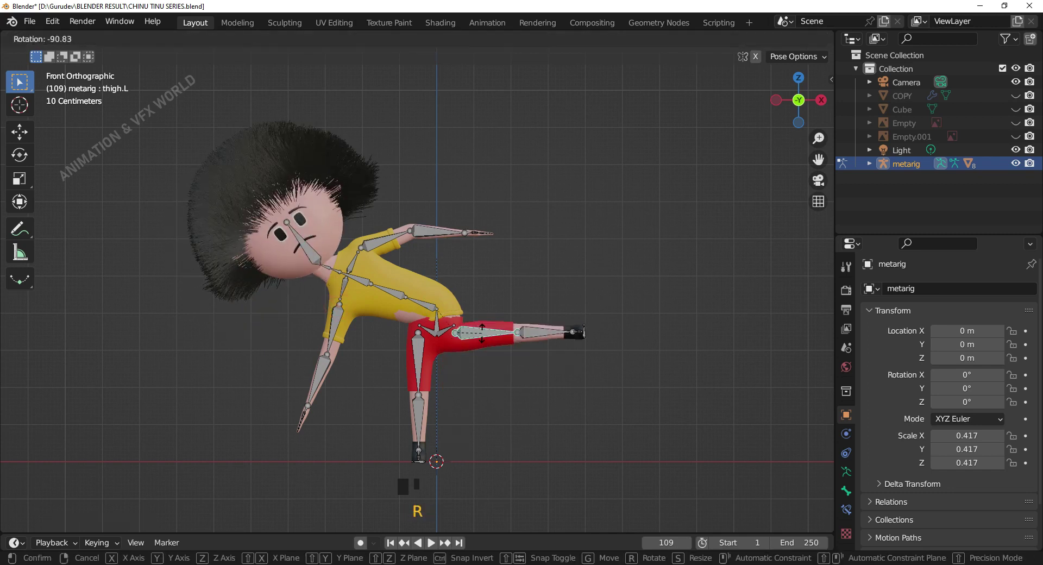
pyautogui.click(493, 402)
pyautogui.press('r')
pyautogui.click(320, 380)
pyautogui.press('r')
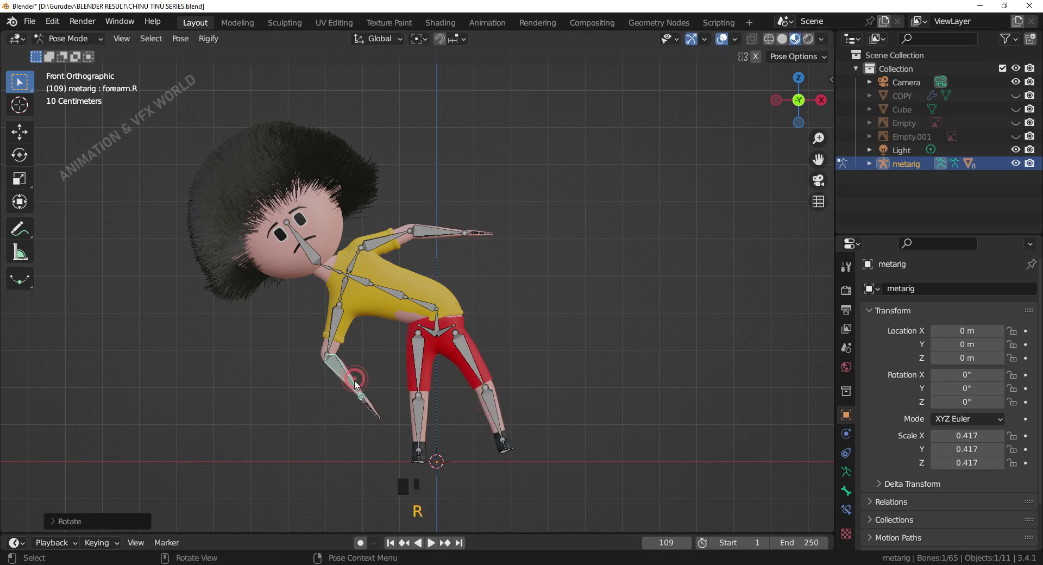
pyautogui.click(589, 402)
pyautogui.press('a')
pyautogui.press('alt+r')
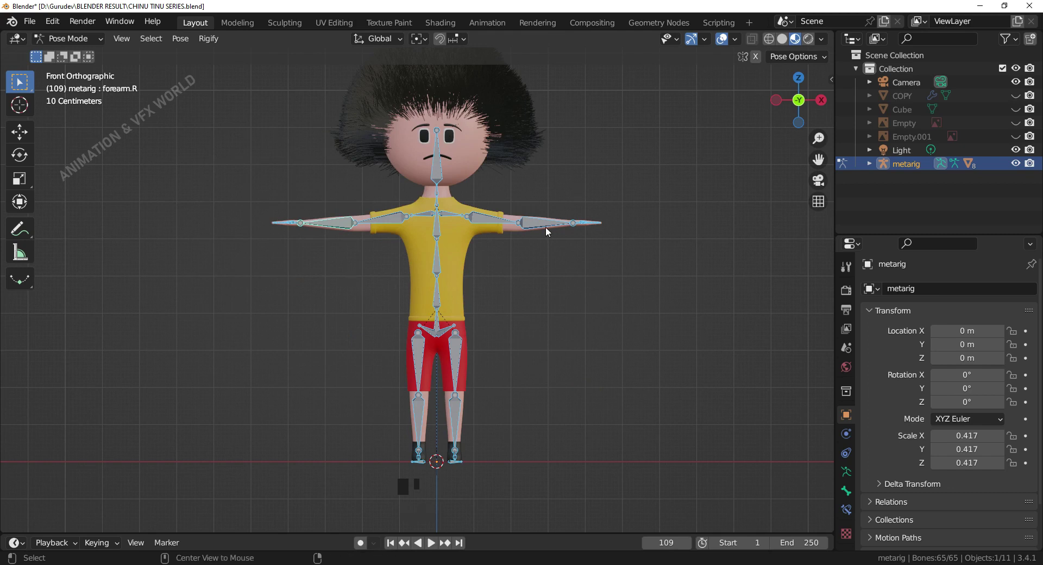
pyautogui.press('alt+g')
pyautogui.click(440, 325)
pyautogui.click(24, 140)
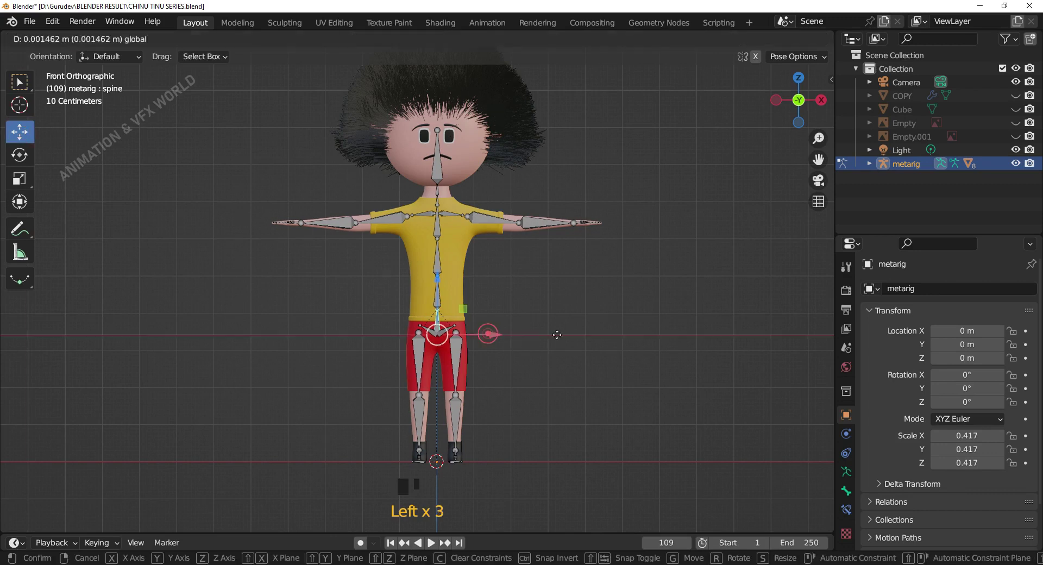
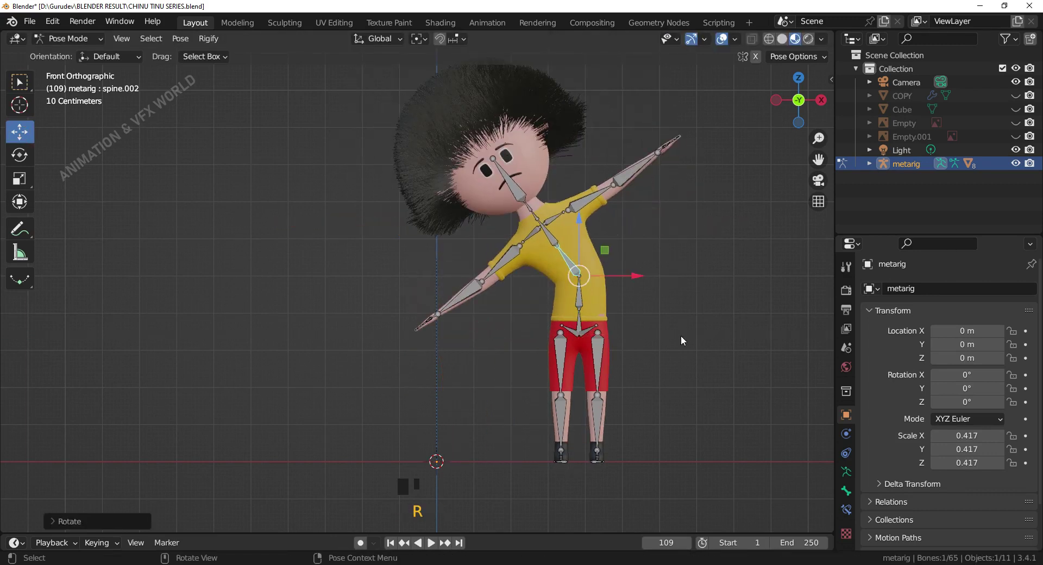
pyautogui.press('a')
pyautogui.press('alt+r')
pyautogui.press('alt+g')
pyautogui.click(684, 339)
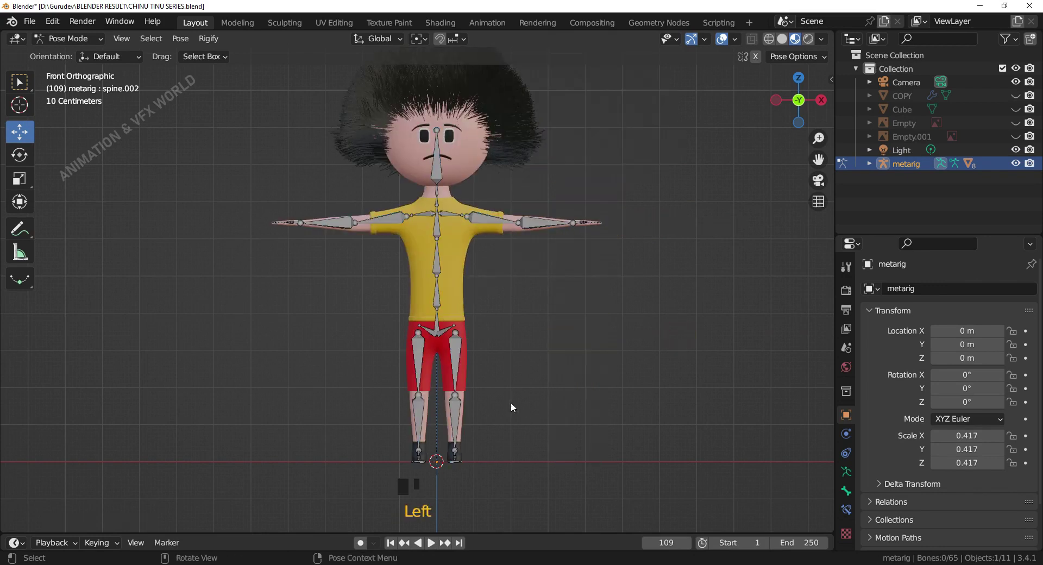
pyautogui.click(441, 324)
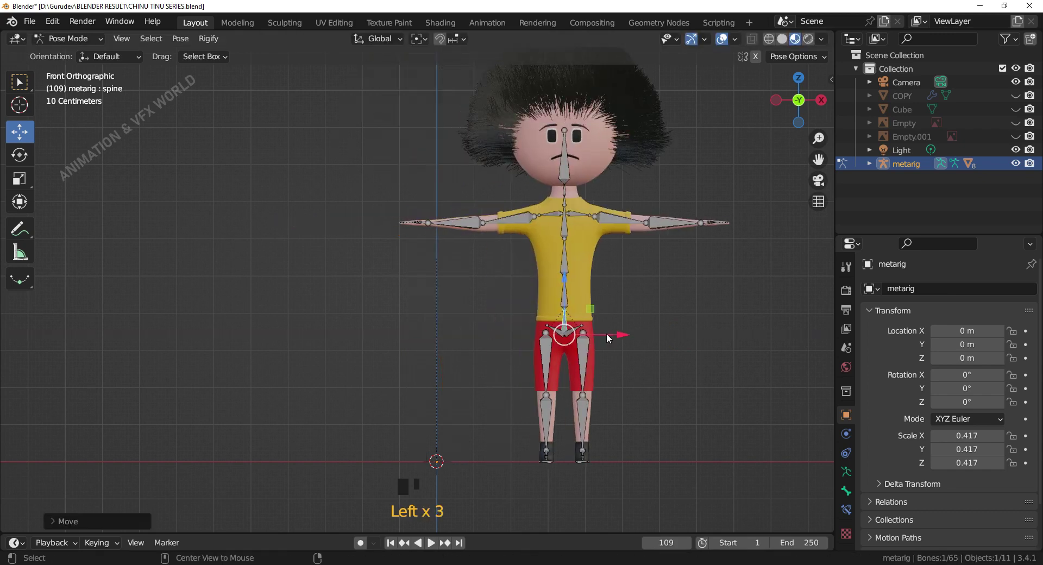
pyautogui.press('alt+g')
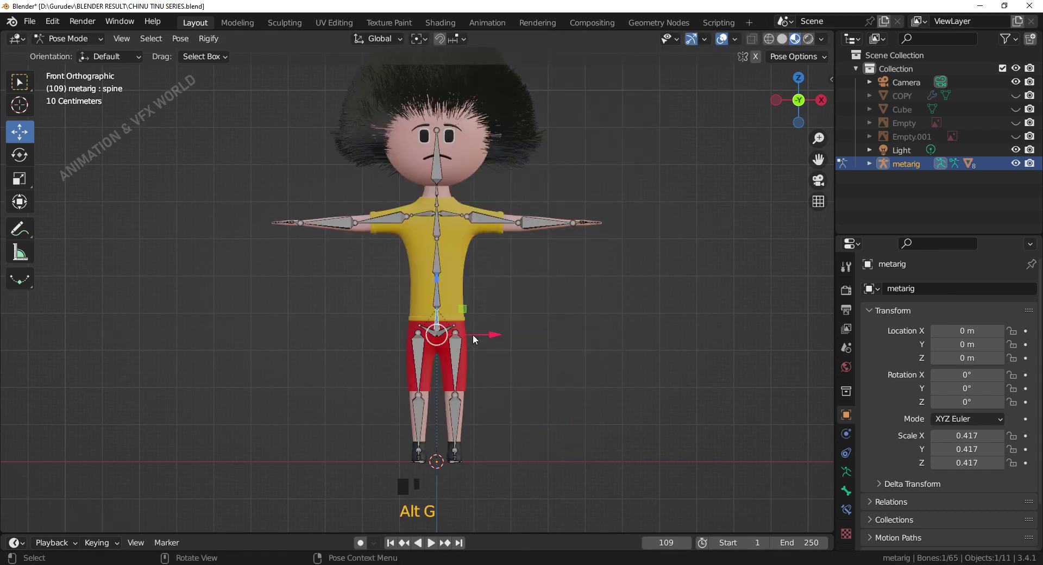
pyautogui.click(588, 363)
pyautogui.click(501, 226)
pyautogui.press('r')
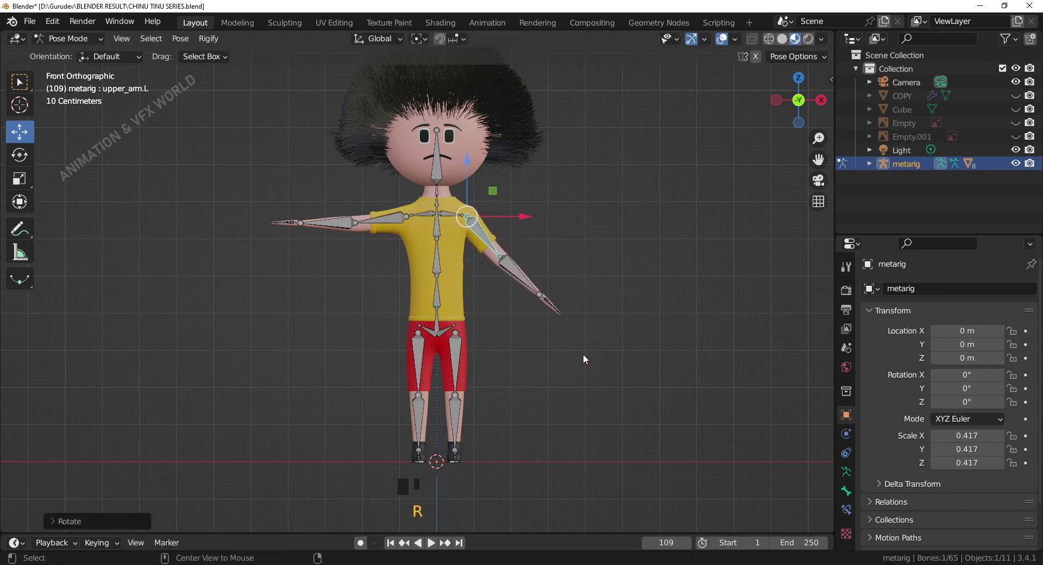
pyautogui.press('alt+r')
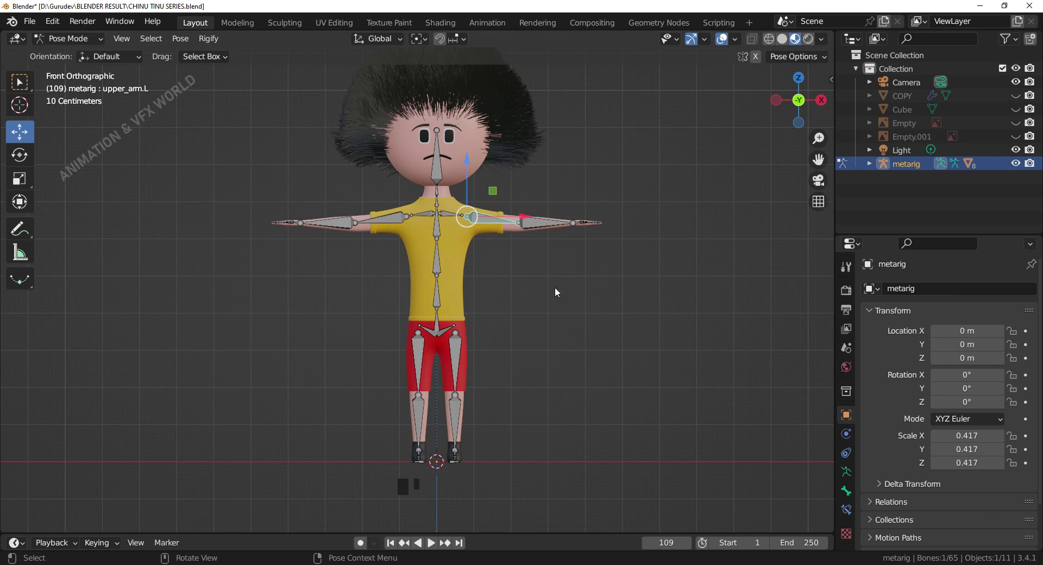
pyautogui.moveTo(538, 309); pyautogui.dragTo(551, 341)
pyautogui.scroll(3)
pyautogui.moveTo(536, 294); pyautogui.dragTo(401, 342)
pyautogui.scroll(-3)
pyautogui.moveTo(421, 333); pyautogui.dragTo(586, 312)
pyautogui.scroll(3)
pyautogui.moveTo(574, 297); pyautogui.dragTo(653, 370)
pyautogui.scroll(3)
pyautogui.moveTo(582, 370); pyautogui.dragTo(414, 309)
pyautogui.scroll(3)
pyautogui.moveTo(416, 318); pyautogui.dragTo(473, 255)
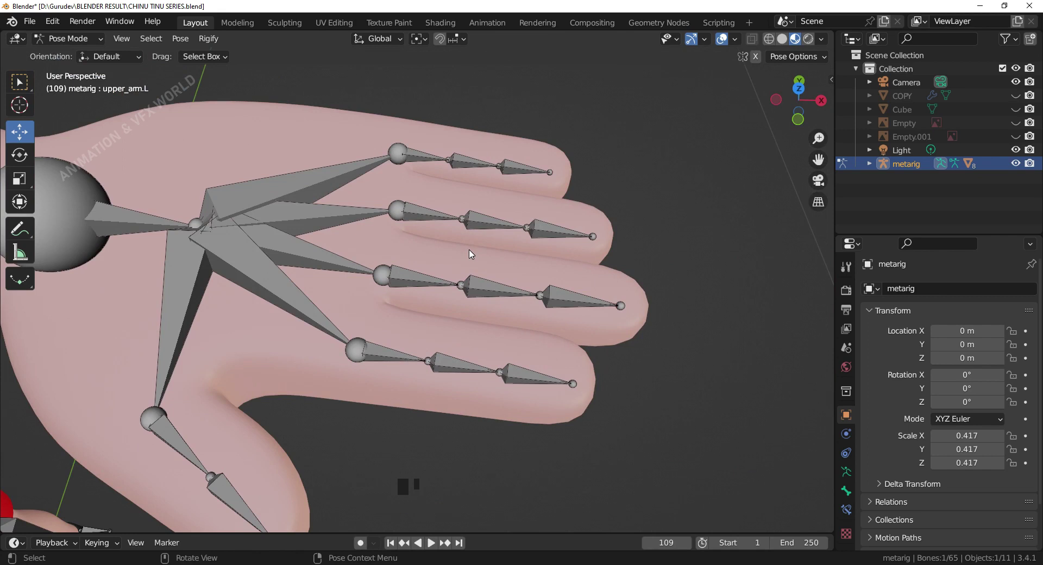
pyautogui.click(387, 360)
pyautogui.press('KP_1')
pyautogui.scroll(-3)
pyautogui.moveTo(452, 272); pyautogui.dragTo(568, 229)
pyautogui.press('r')
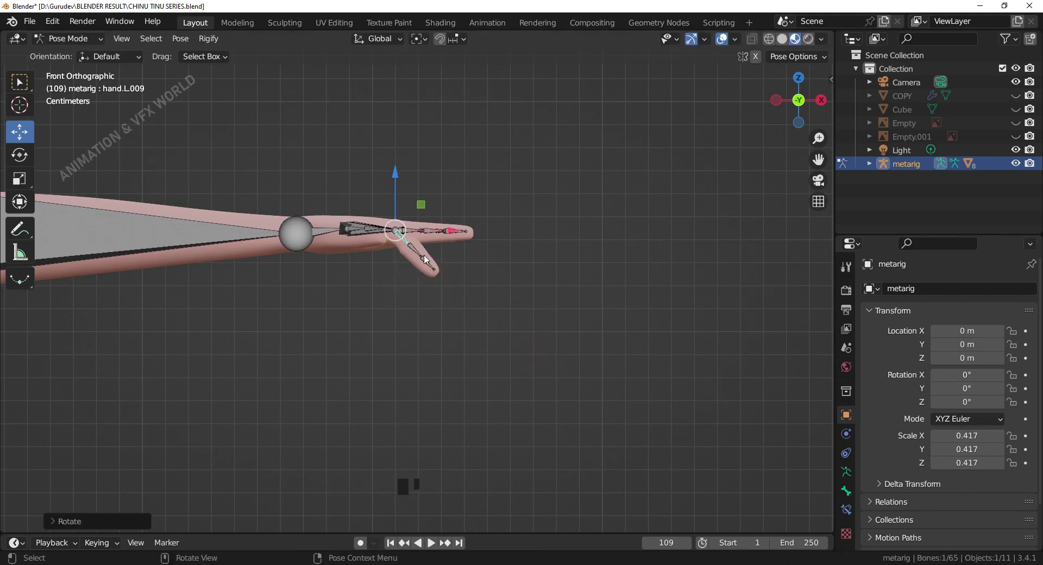
pyautogui.moveTo(415, 250); pyautogui.dragTo(424, 257)
pyautogui.scroll(3)
pyautogui.middleClick(450, 262)
pyautogui.press('r')
pyautogui.click(418, 294)
pyautogui.press('r')
pyautogui.moveTo(500, 335); pyautogui.dragTo(482, 343)
pyautogui.press('KP_1')
pyautogui.scroll(3)
pyautogui.moveTo(505, 334); pyautogui.dragTo(379, 223)
pyautogui.scroll(-3)
pyautogui.moveTo(380, 224); pyautogui.dragTo(403, 250)
pyautogui.scroll(-3)
pyautogui.moveTo(412, 255); pyautogui.dragTo(441, 268)
pyautogui.scroll(-3)
pyautogui.moveTo(447, 284); pyautogui.dragTo(446, 284)
pyautogui.press('a')
pyautogui.press('a')
pyautogui.press('alt+e')
pyautogui.press('alt+r')
pyautogui.press('alt+g')
pyautogui.click(529, 326)
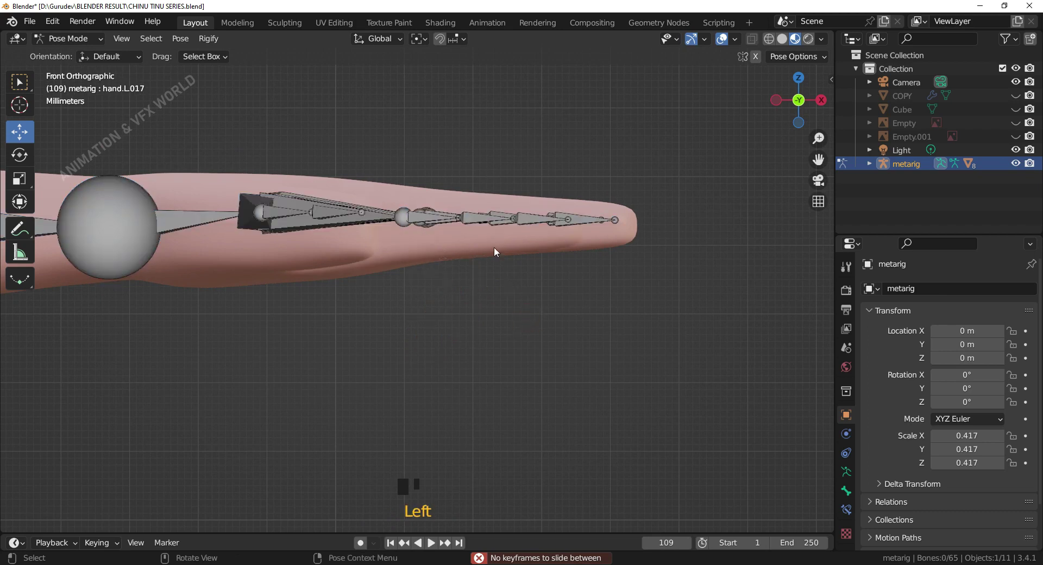
# Step: Leave pose mode, select the body mesh and switch off its Armature modifier in the viewport
pyautogui.press('ctrl+Tab')
pyautogui.click(513, 345)
pyautogui.click(476, 251)
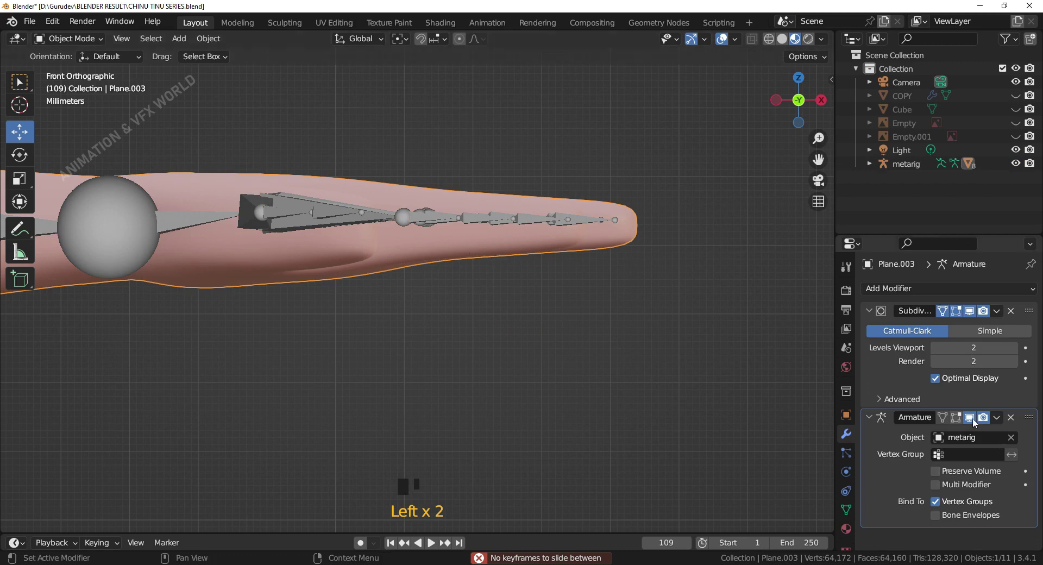
pyautogui.click(975, 422)
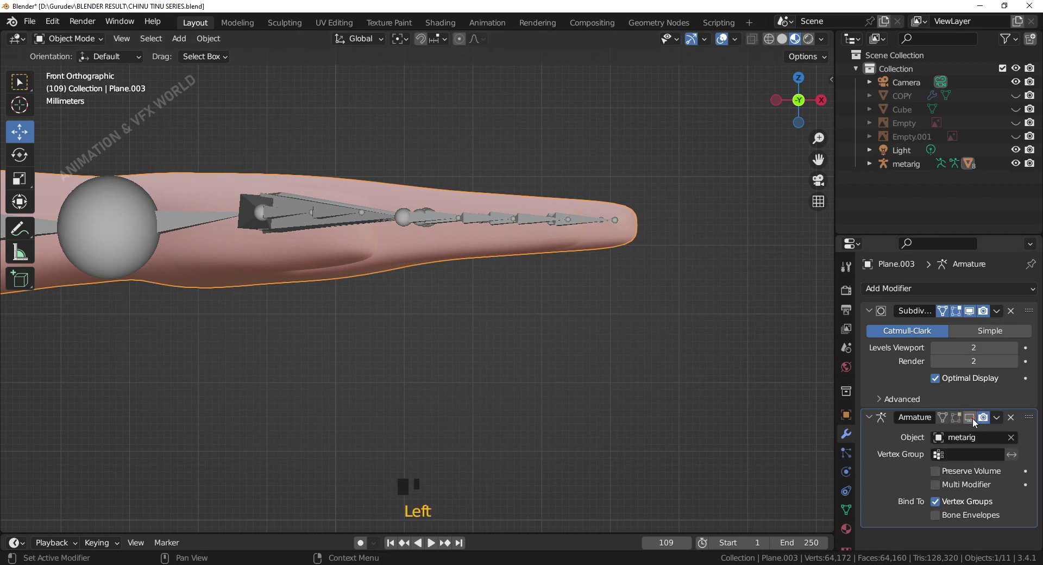
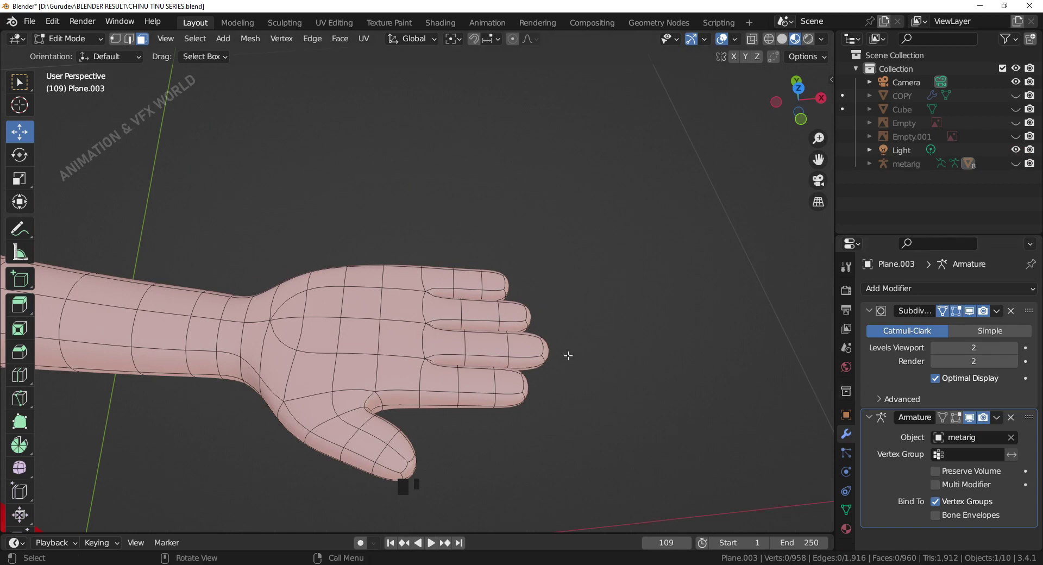
# Step: Inspect a fingertip face and a finger edge loop up close, then return to object mode
pyautogui.scroll(-3)
pyautogui.scroll(3)
pyautogui.moveTo(530, 344); pyautogui.dragTo(479, 324)
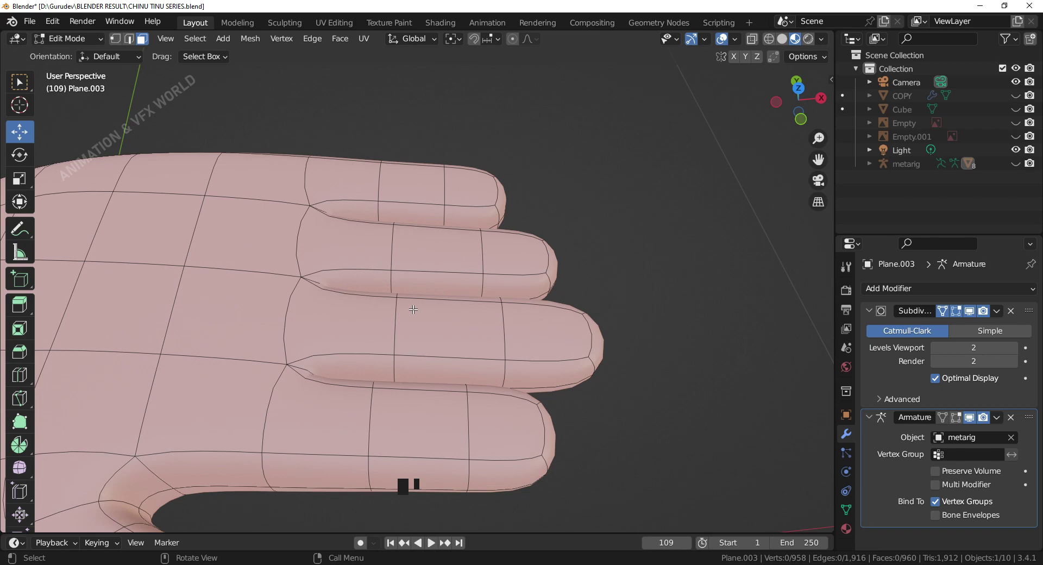
pyautogui.click(509, 323)
pyautogui.click(135, 42)
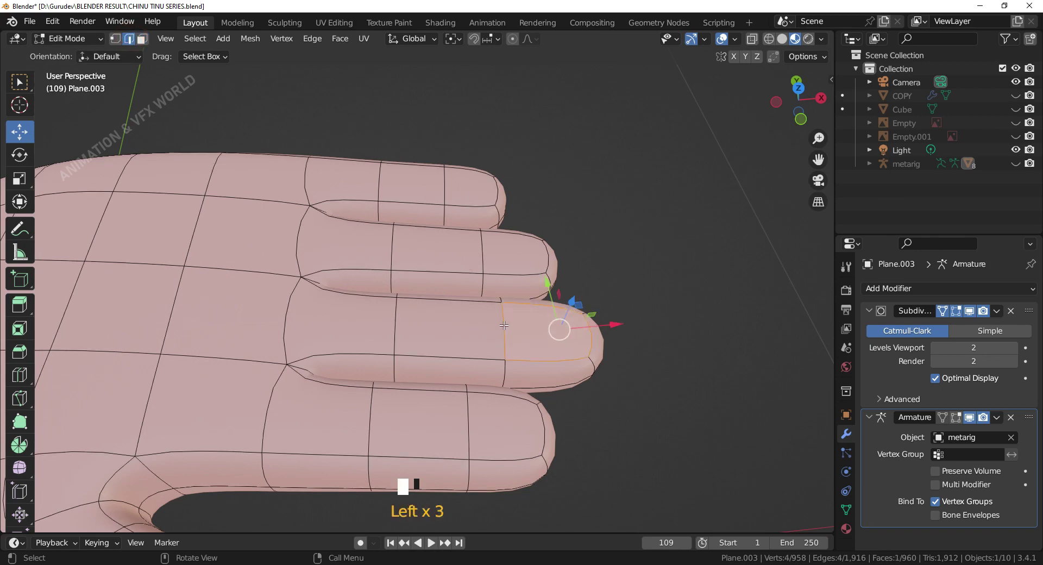
pyautogui.click(395, 329)
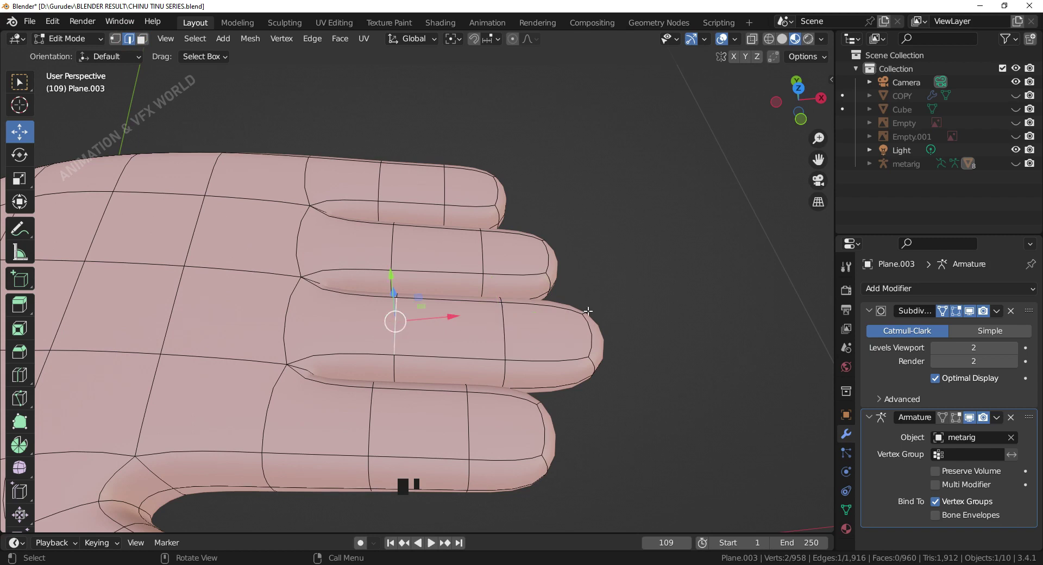
pyautogui.press('Tab')
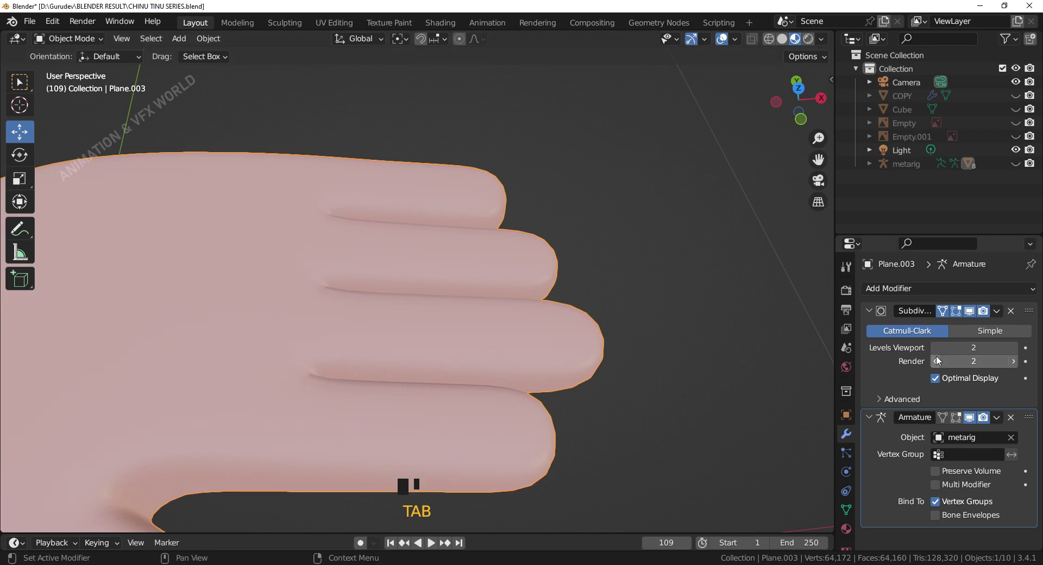
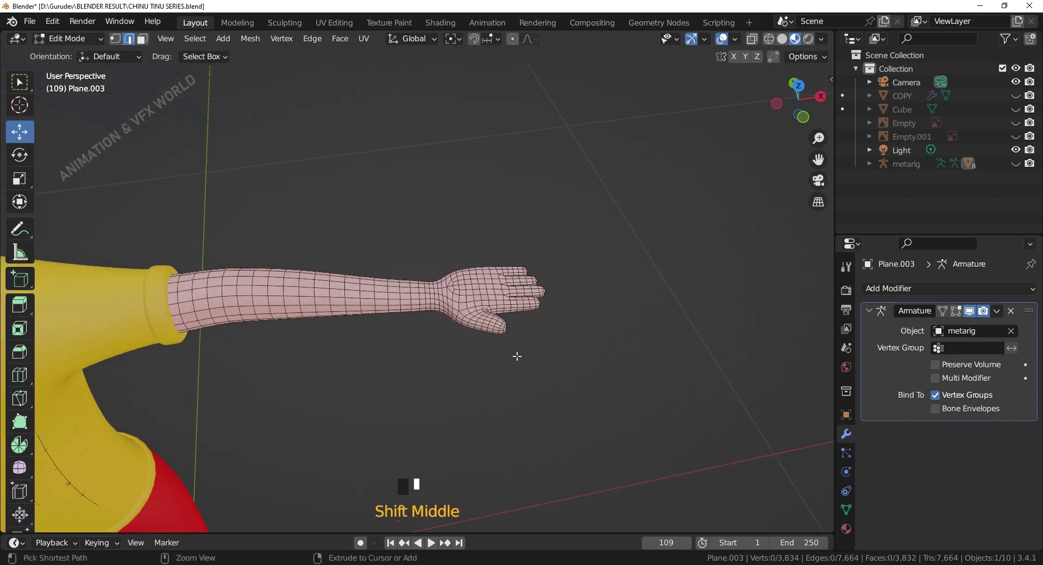
# Step: Undo into mesh editing and pull the view back from the arm to the whole character
pyautogui.press('ctrl+z')
pyautogui.press('KP_1')
pyautogui.click(513, 396)
pyautogui.scroll(-3)
pyautogui.moveTo(496, 406); pyautogui.dragTo(522, 397)
pyautogui.scroll(-3)
pyautogui.moveTo(521, 398); pyautogui.dragTo(529, 389)
pyautogui.scroll(3)
pyautogui.moveTo(529, 396); pyautogui.dragTo(459, 276)
# Step: Frame the character from the front, leave mesh editing and reselect the body mesh
pyautogui.click(459, 276)
pyautogui.scroll(-3)
pyautogui.moveTo(507, 390); pyautogui.dragTo(809, 206)
pyautogui.scroll(3)
pyautogui.moveTo(531, 387); pyautogui.dragTo(677, 272)
pyautogui.click(677, 273)
pyautogui.click(475, 240)
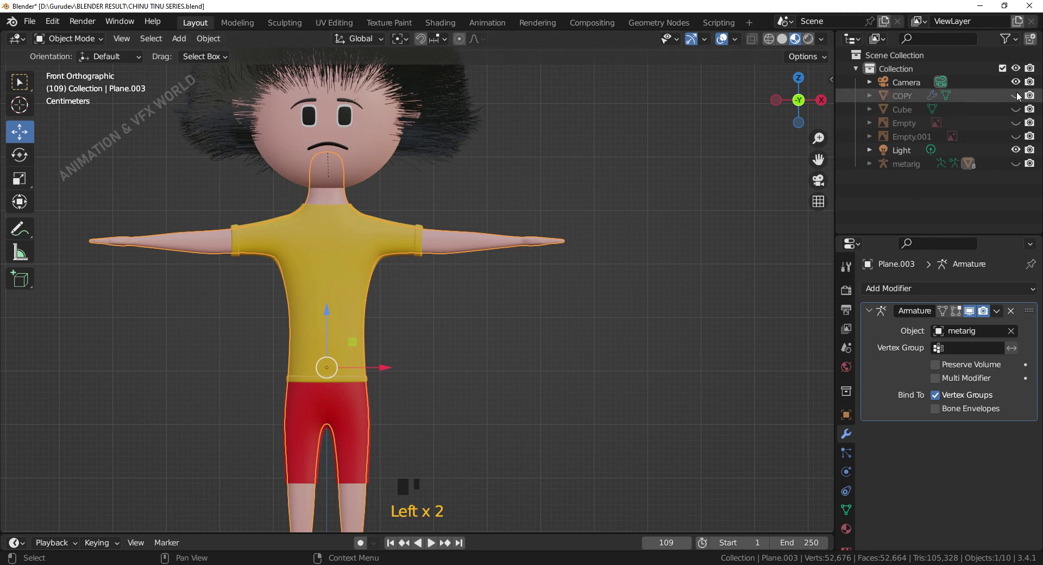
pyautogui.click(1021, 98)
pyautogui.click(1021, 98)
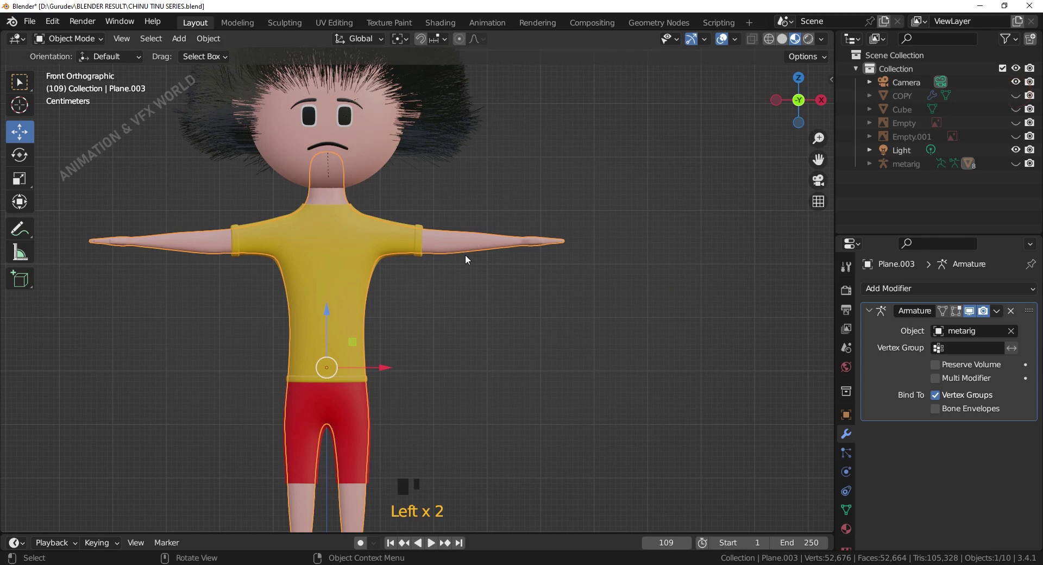
pyautogui.scroll(-3)
pyautogui.click(287, 224)
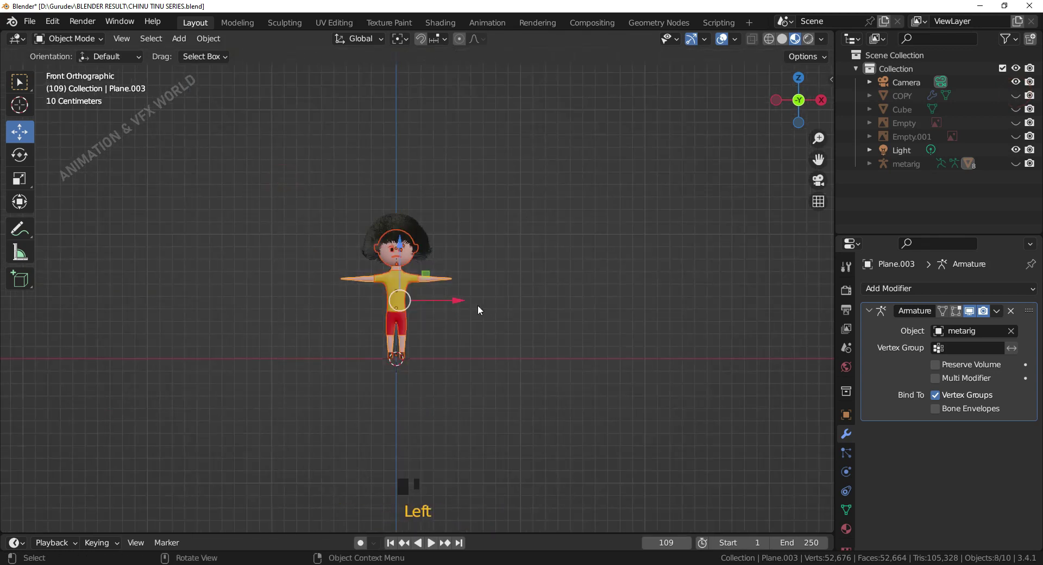
pyautogui.click(454, 300)
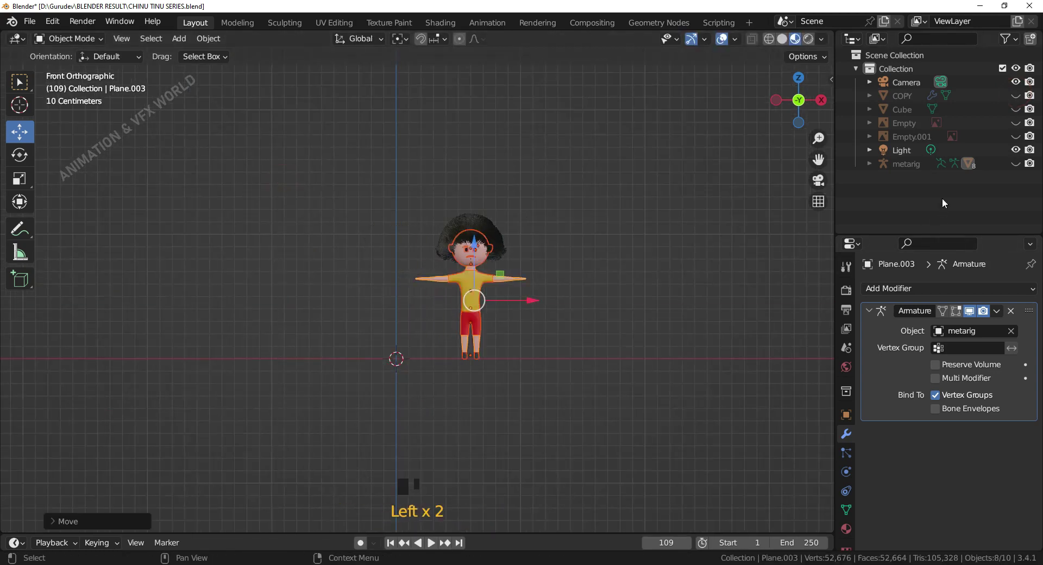
pyautogui.click(1018, 101)
pyautogui.click(709, 374)
pyautogui.scroll(3)
pyautogui.middleClick(336, 294)
pyautogui.moveTo(337, 294); pyautogui.dragTo(473, 333)
pyautogui.middleClick(473, 333)
pyautogui.rightClick(461, 326)
pyautogui.middleClick(461, 326)
pyautogui.press('KP_1')
pyautogui.click(1018, 98)
pyautogui.scroll(-3)
pyautogui.press('ctrl+z')
pyautogui.press('ctrl+z')
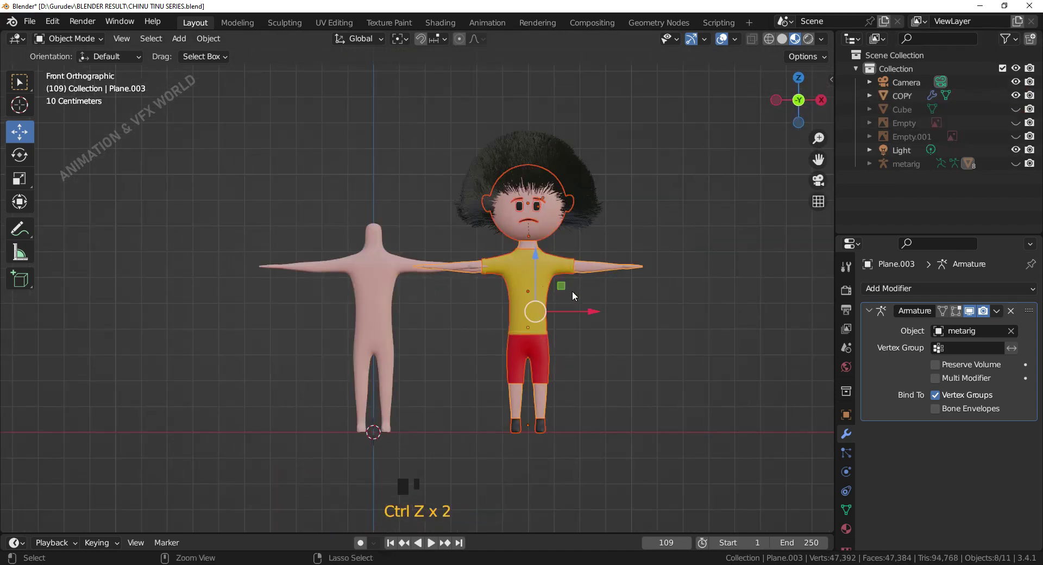
pyautogui.press('ctrl+z')
pyautogui.click(613, 375)
pyautogui.scroll(3)
pyautogui.middleClick(526, 326)
pyautogui.click(459, 316)
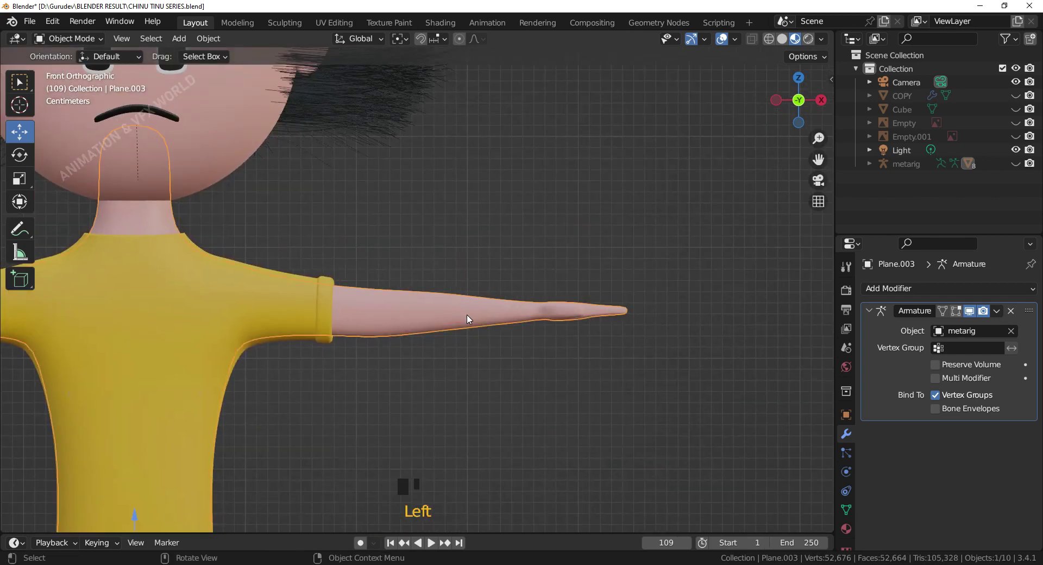
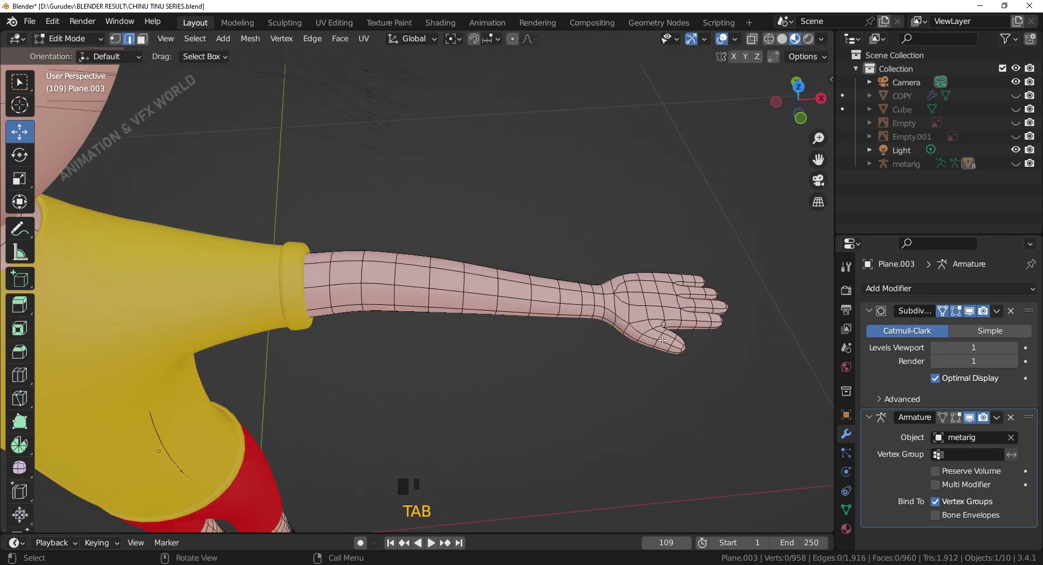
# Step: Apply the subdivision to the body mesh and reopen the denser arm mesh for editing
pyautogui.press('Tab')
pyautogui.moveTo(1003, 315); pyautogui.dragTo(595, 336)
pyautogui.press('Tab')
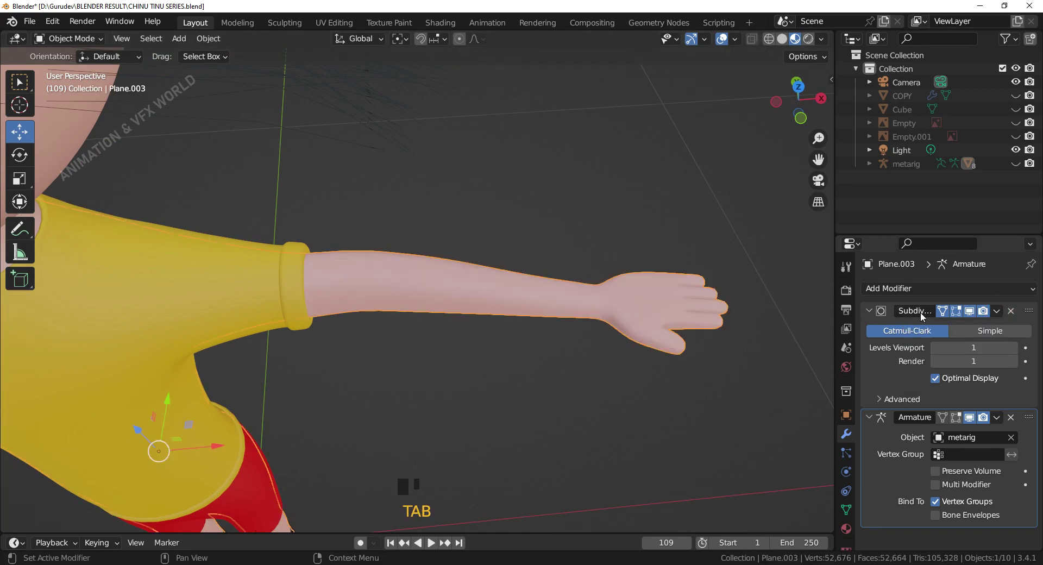
pyautogui.moveTo(1002, 314); pyautogui.dragTo(643, 325)
pyautogui.press('Tab')
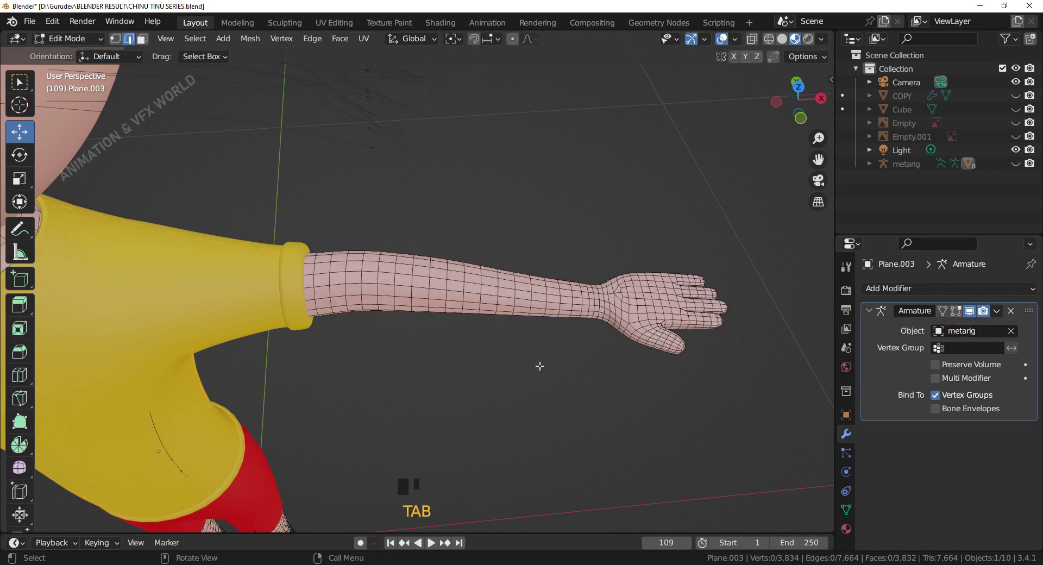
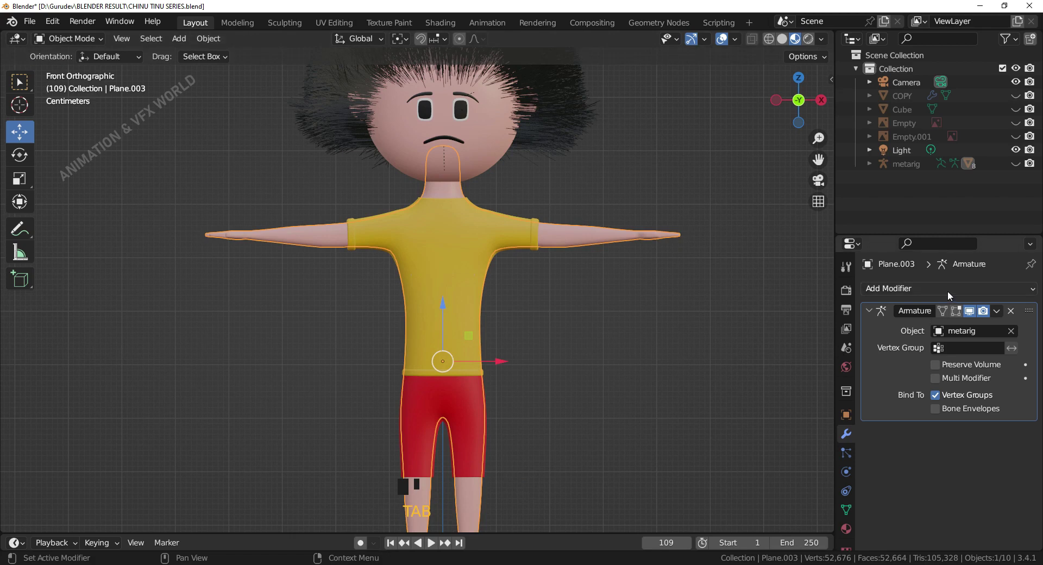
# Step: Add a Subdivision Surface modifier to the body with Ctrl+1 and set its render level to 2
pyautogui.moveTo(952, 296); pyautogui.dragTo(777, 520)
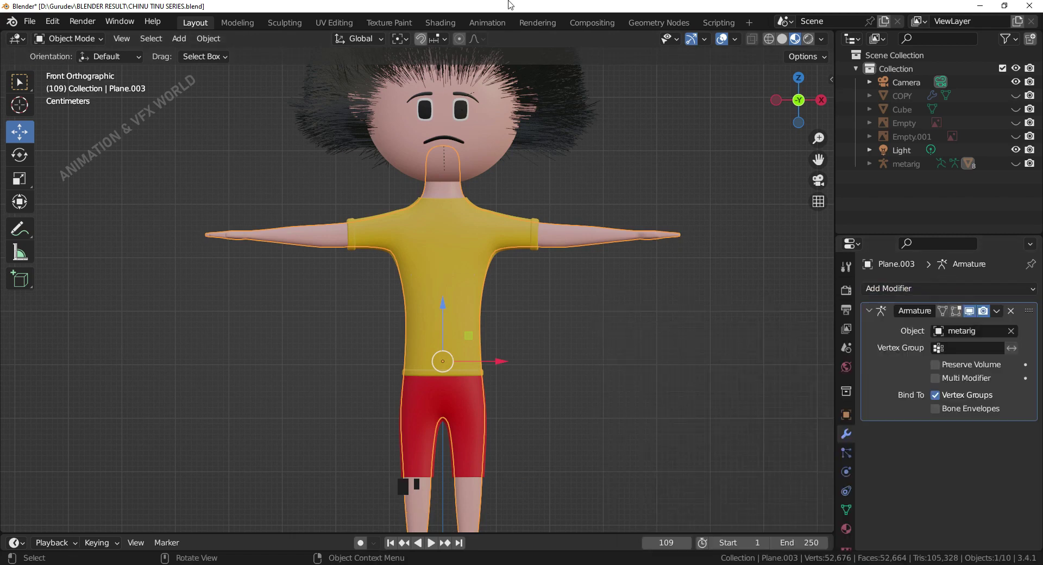
pyautogui.moveTo(914, 295); pyautogui.dragTo(653, 336)
pyautogui.moveTo(650, 321); pyautogui.dragTo(686, 405)
pyautogui.press('KP_1')
pyautogui.moveTo(603, 404); pyautogui.dragTo(559, 410)
pyautogui.scroll(3)
pyautogui.moveTo(1030, 437); pyautogui.dragTo(1032, 288)
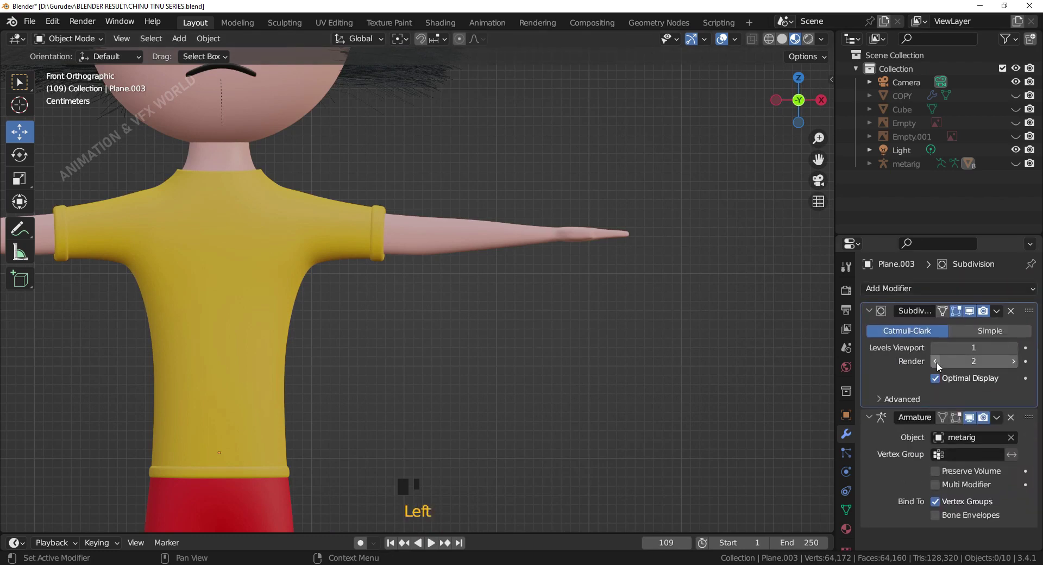
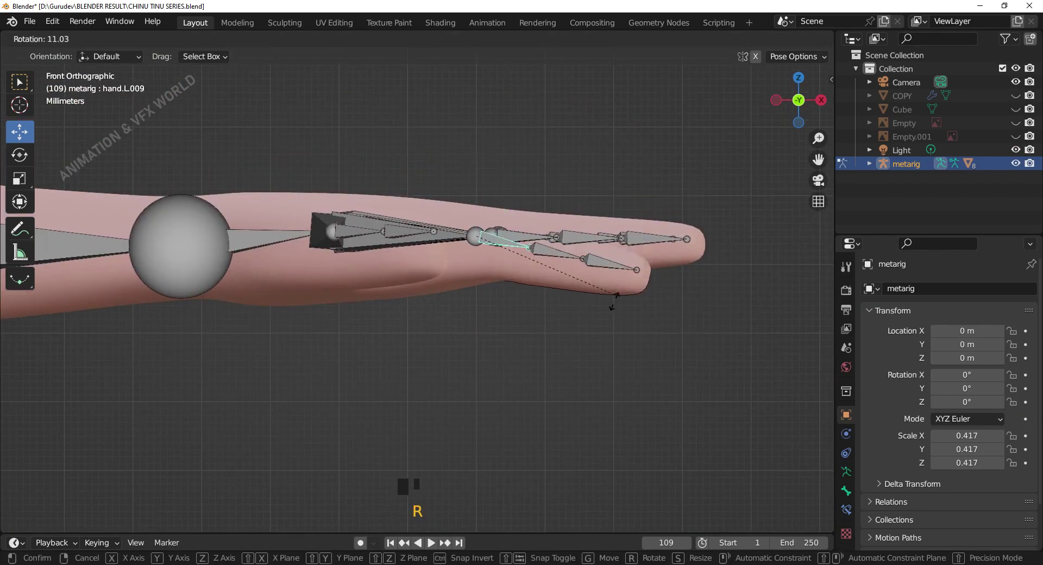
# Step: Test-bend the upper and lower bones of one finger in pose mode
pyautogui.click(559, 277)
pyautogui.press('r')
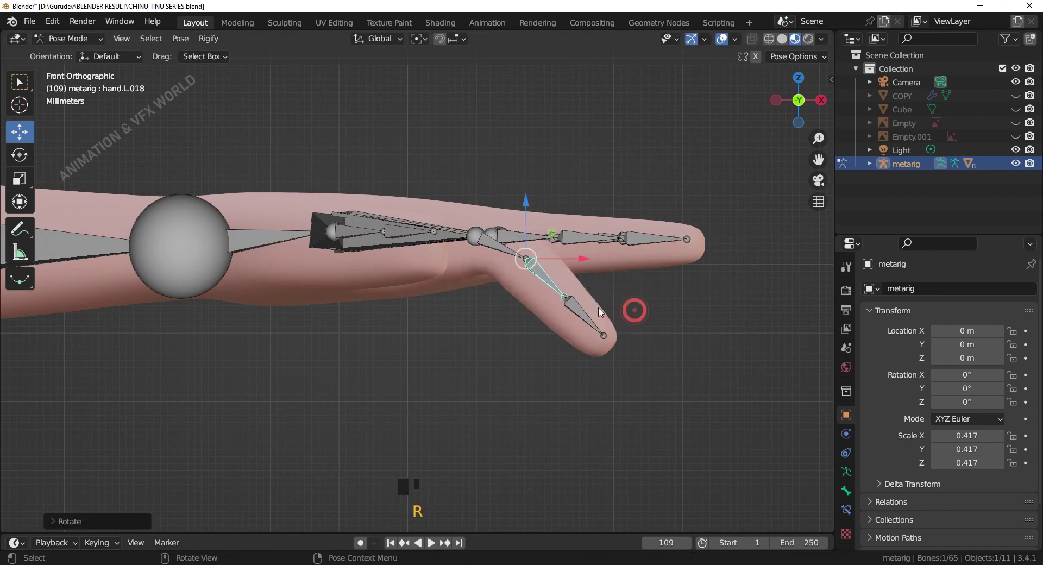
pyautogui.click(593, 311)
pyautogui.click(585, 318)
pyautogui.press('r')
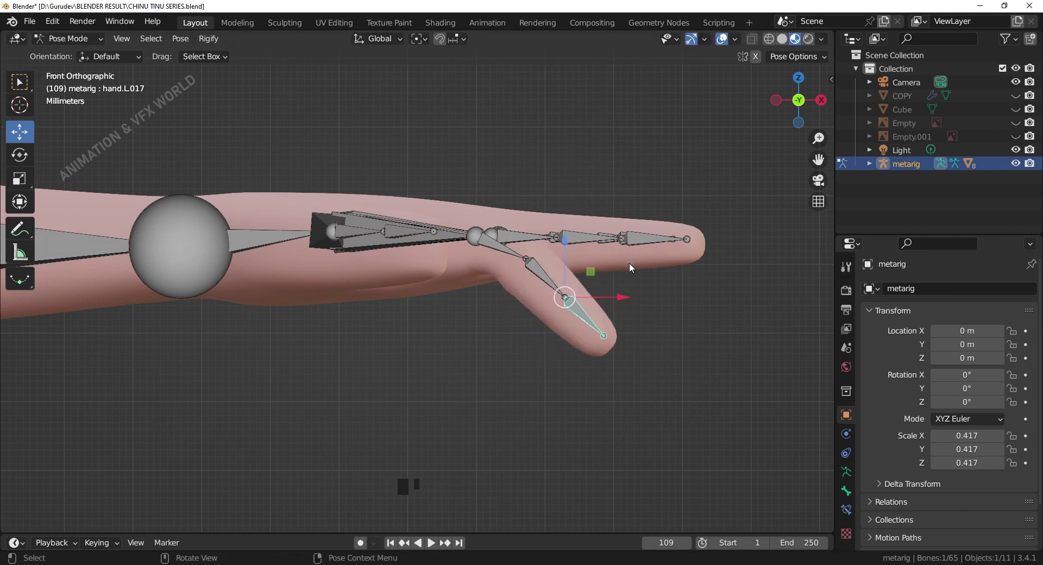
# Step: Clear all bone rotations and locations and bring the character back into front view
pyautogui.press('a')
pyautogui.press('alt+r')
pyautogui.press('alt+g')
pyautogui.click(658, 356)
pyautogui.middleClick(612, 347)
pyautogui.scroll(-3)
pyautogui.moveTo(414, 367); pyautogui.dragTo(448, 506)
pyautogui.press('KP_1')
pyautogui.scroll(-3)
pyautogui.moveTo(512, 430); pyautogui.dragTo(567, 434)
pyautogui.scroll(-3)
pyautogui.moveTo(489, 399); pyautogui.dragTo(509, 359)
# Step: Undo repeatedly back to object mode with the unposed body mesh selected
pyautogui.press('ctrl+z')
pyautogui.press('ctrl+z')
pyautogui.press('ctrl+z')
pyautogui.press('ctrl+z')
pyautogui.press('ctrl+z')
pyautogui.press('ctrl+z')
pyautogui.press('ctrl+z')
pyautogui.press('ctrl+z')
pyautogui.press('ctrl+z')
pyautogui.press('ctrl+z')
pyautogui.press('ctrl+z')
pyautogui.press('ctrl+z')
pyautogui.press('ctrl+z')
pyautogui.press('ctrl+z')
pyautogui.press('ctrl+z')
pyautogui.press('ctrl+z')
pyautogui.press('ctrl+z')
pyautogui.press('ctrl+z')
pyautogui.press('ctrl+z')
pyautogui.press('ctrl+z')
pyautogui.press('ctrl+z')
pyautogui.press('ctrl+z')
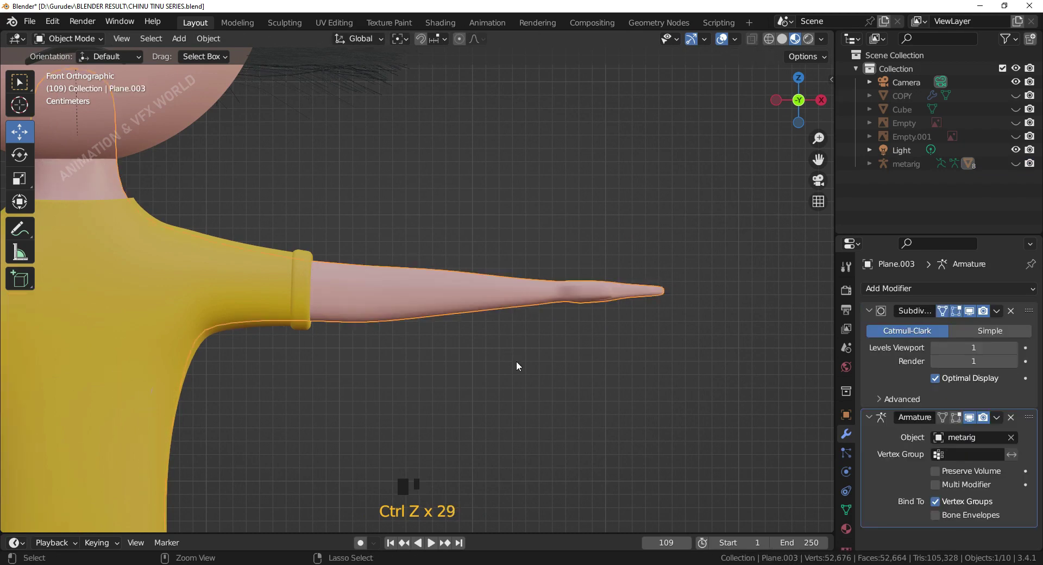
# Step: Set the Subdivision modifier's viewport level to 2, matching the render level
pyautogui.click(544, 373)
pyautogui.moveTo(1016, 347); pyautogui.dragTo(1021, 370)
pyautogui.click(1026, 365)
pyautogui.click(1016, 365)
pyautogui.click(589, 303)
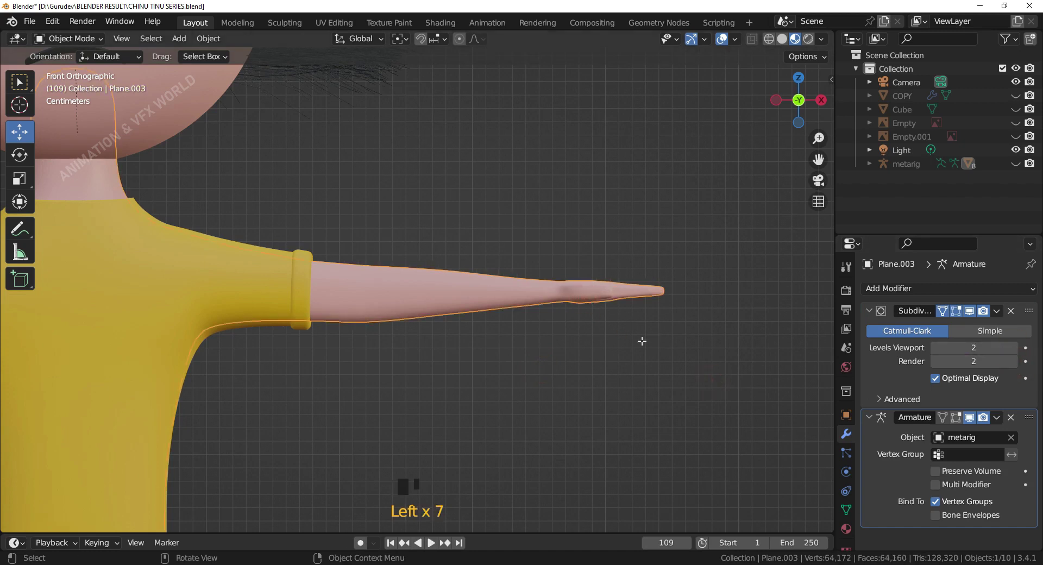
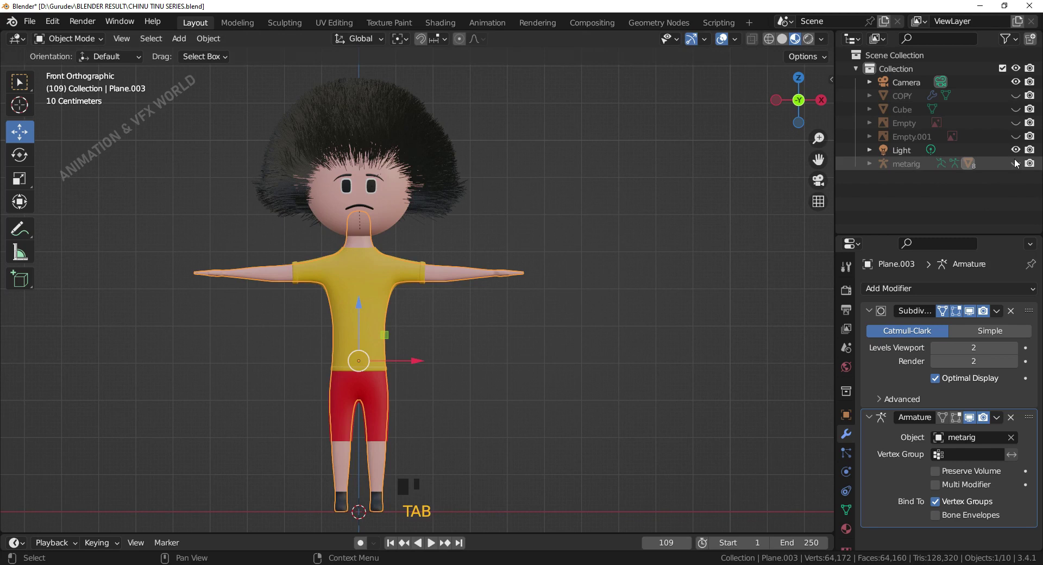
# Step: Switch to top view and zoom in toward the character's hand
pyautogui.click(1017, 162)
pyautogui.click(640, 280)
pyautogui.moveTo(607, 291); pyautogui.dragTo(606, 292)
pyautogui.press('KP_7')
pyautogui.scroll(3)
pyautogui.moveTo(618, 332); pyautogui.dragTo(628, 367)
pyautogui.scroll(3)
# Step: Close in on the fingers, select the metarig armature and enter pose mode
pyautogui.moveTo(530, 348); pyautogui.dragTo(541, 335)
pyautogui.scroll(3)
pyautogui.moveTo(543, 349); pyautogui.dragTo(516, 350)
pyautogui.moveTo(516, 351); pyautogui.dragTo(399, 334)
pyautogui.click(398, 334)
pyautogui.click(507, 439)
pyautogui.click(416, 332)
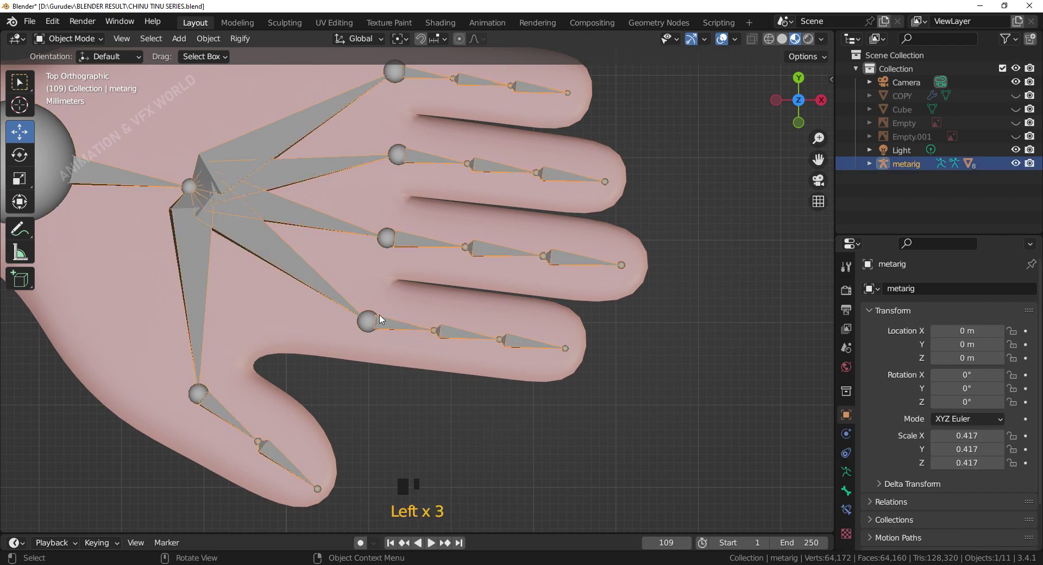
pyautogui.press('ctrl+Tab')
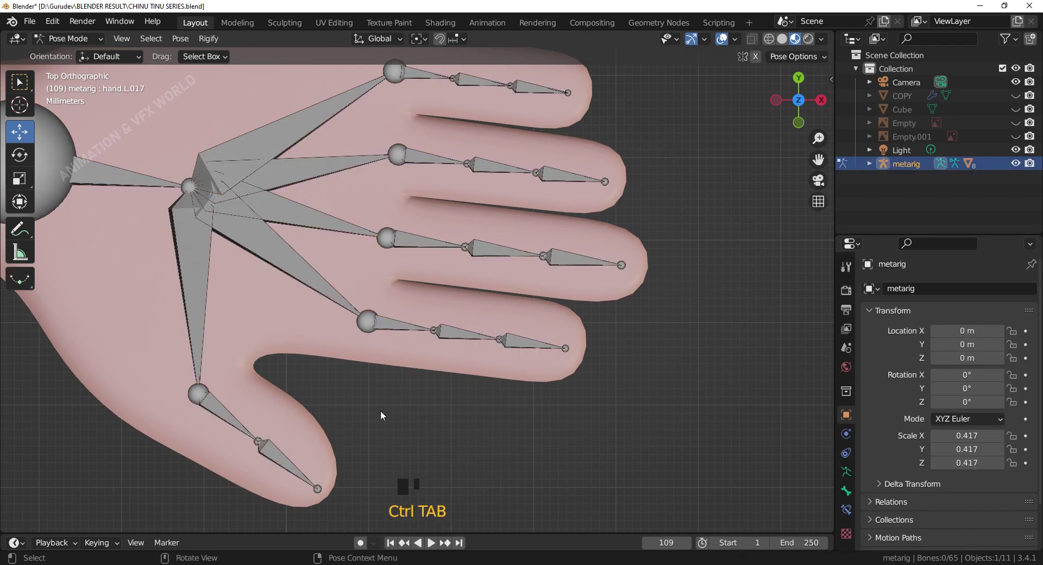
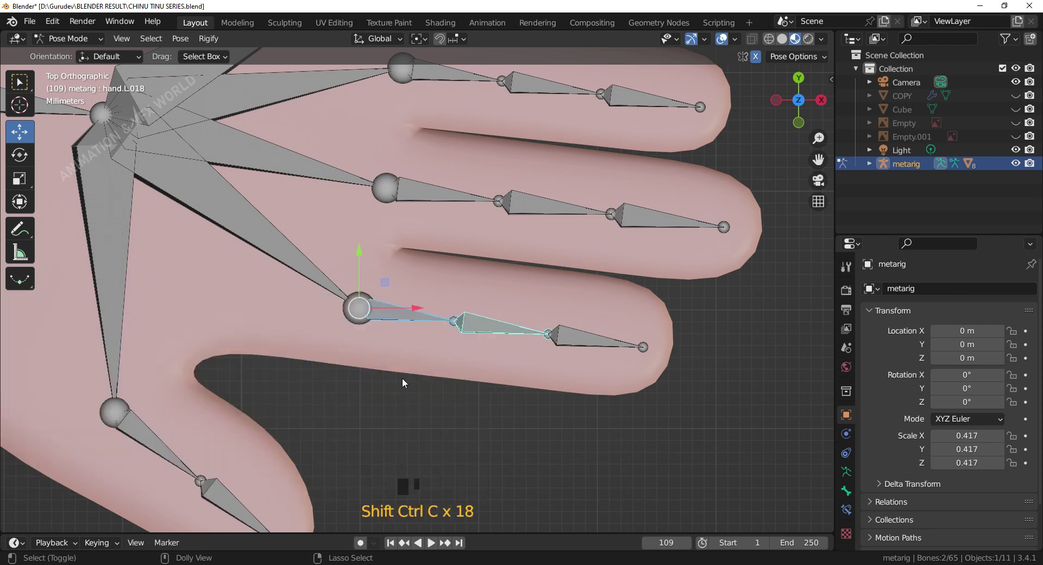
# Step: Give finger bone hand.L.017 a Copy Rotation constraint targeting its neighbour hand.L.018
pyautogui.click(694, 451)
pyautogui.click(395, 322)
pyautogui.click(482, 330)
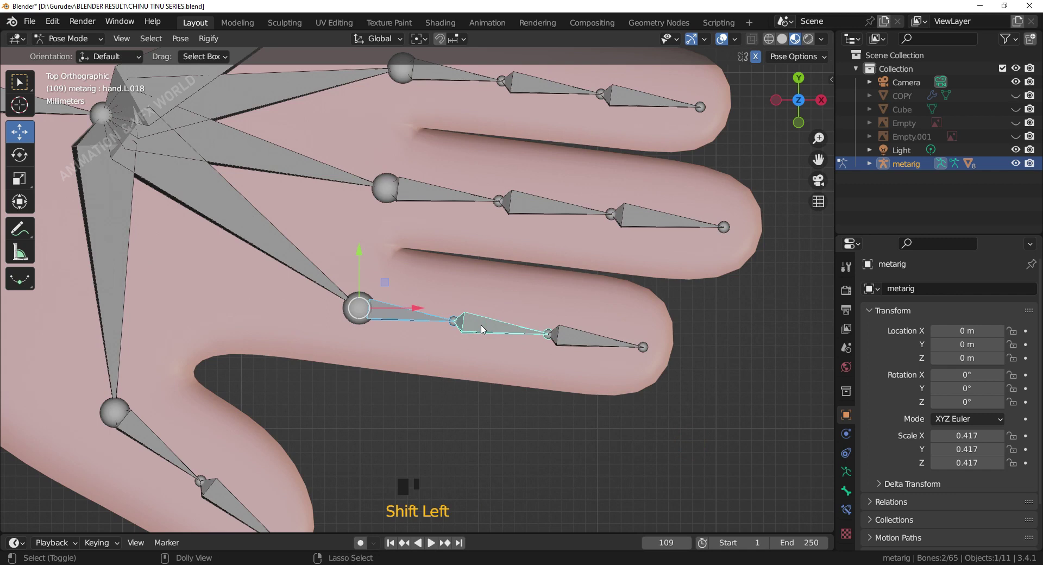
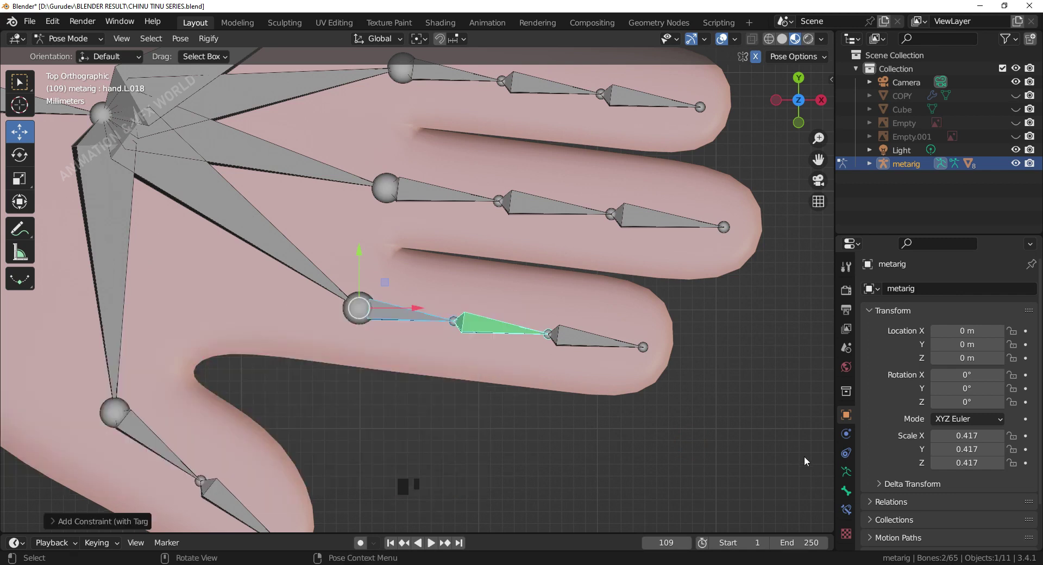
pyautogui.click(846, 462)
pyautogui.click(849, 438)
pyautogui.click(852, 454)
pyautogui.click(417, 323)
pyautogui.click(490, 337)
pyautogui.click(849, 459)
pyautogui.click(850, 511)
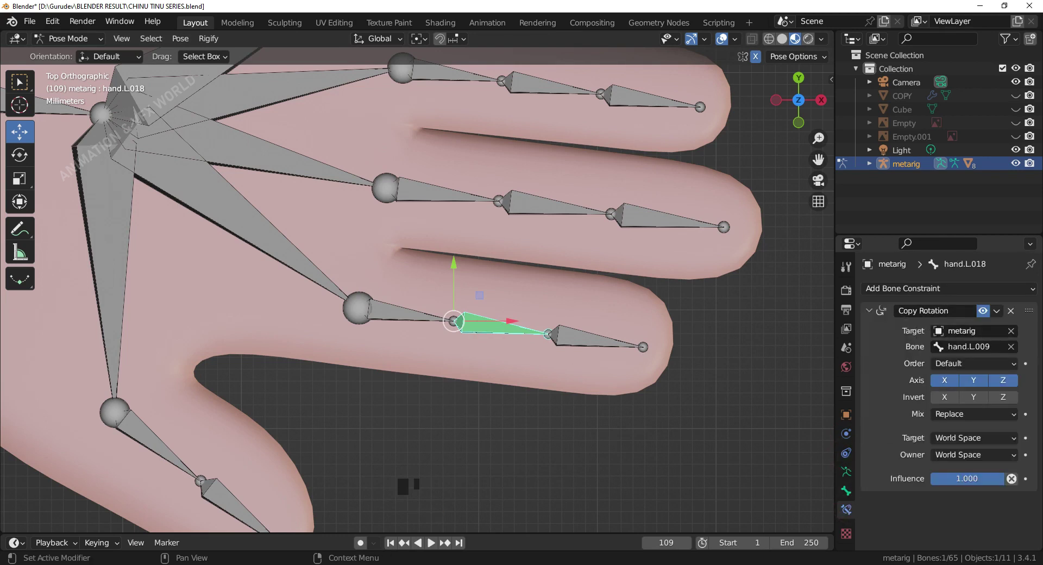
# Step: Restrict that constraint to the Z axis and set target and owner spaces to Local Space
pyautogui.moveTo(470, 403); pyautogui.dragTo(965, 351)
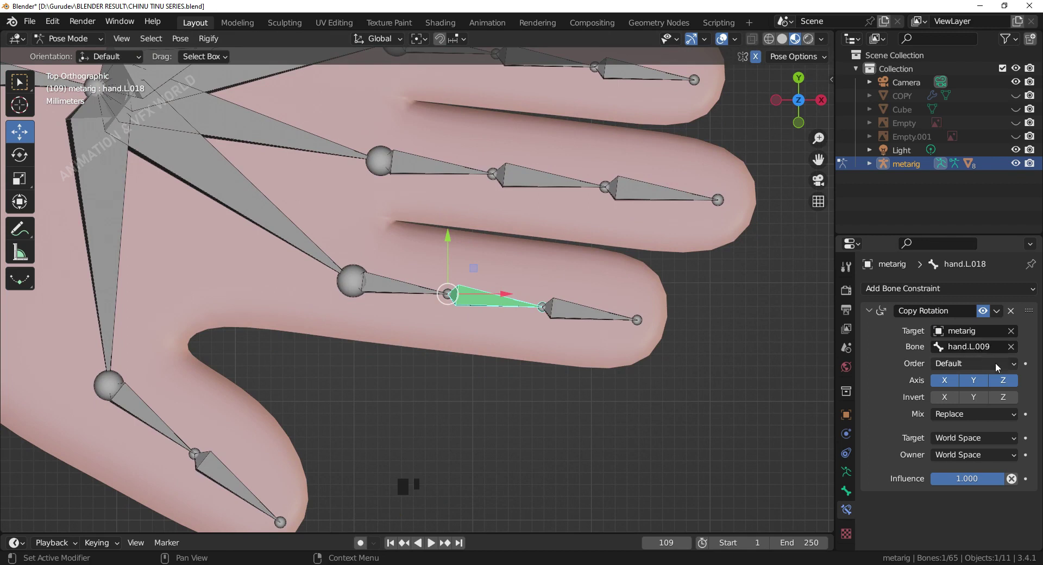
pyautogui.click(972, 388)
pyautogui.click(948, 388)
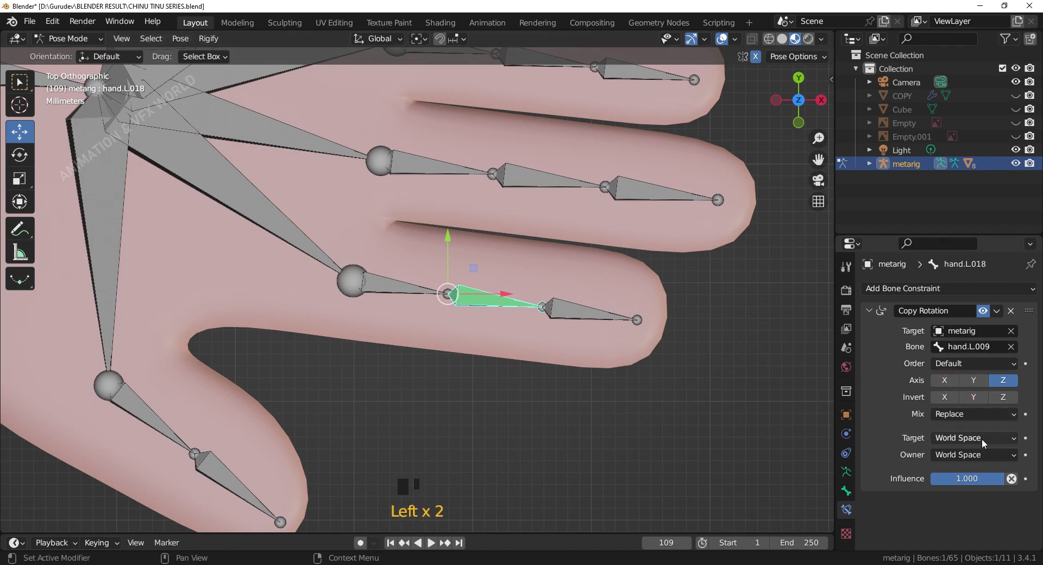
pyautogui.moveTo(984, 442); pyautogui.dragTo(513, 223)
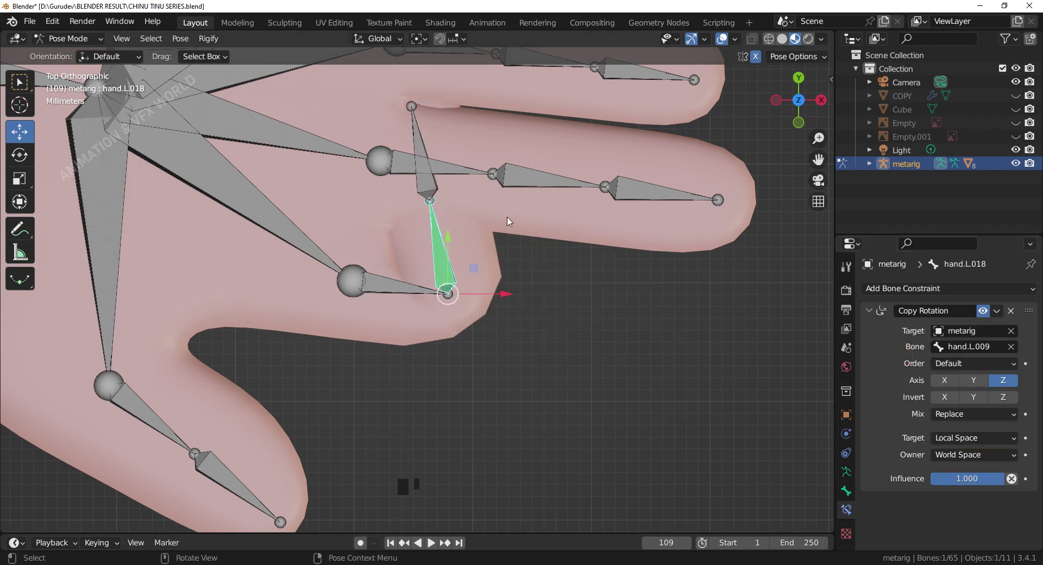
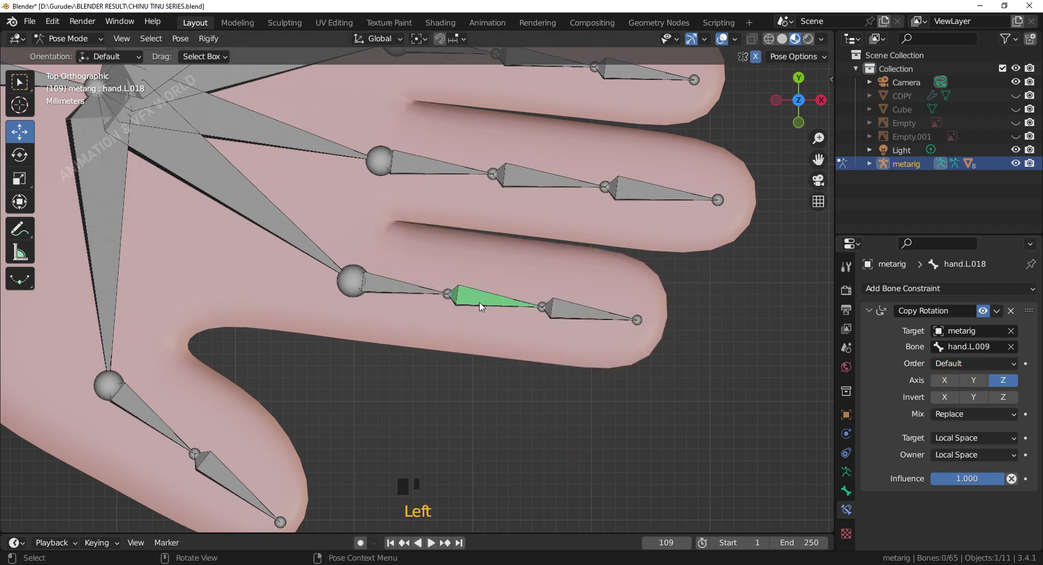
# Step: Add a Copy Rotation constraint to the finger's middle bone, Z only, in local space
pyautogui.click(482, 306)
pyautogui.click(582, 318)
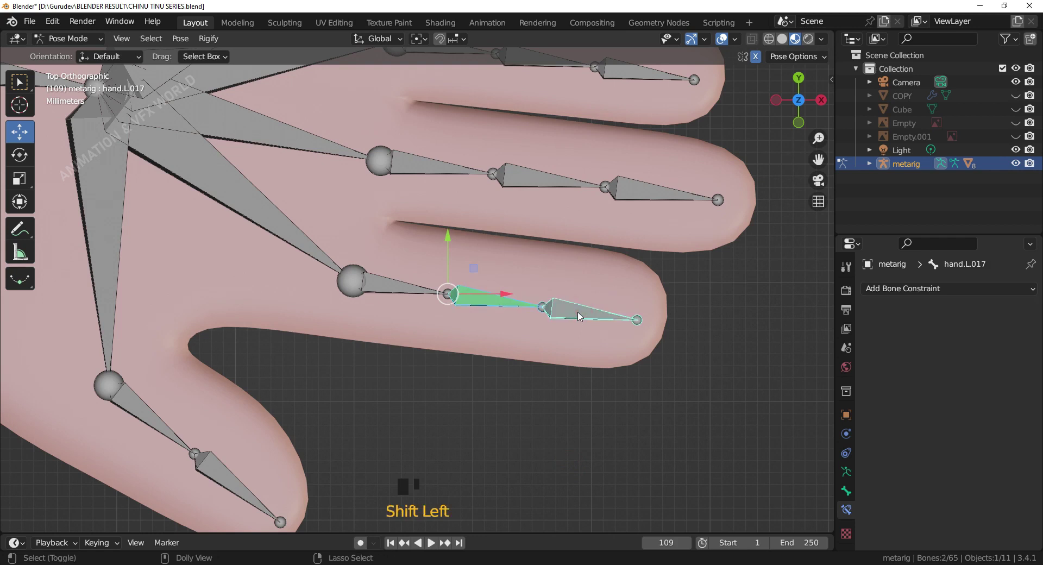
pyautogui.press('ctrl+shift+c')
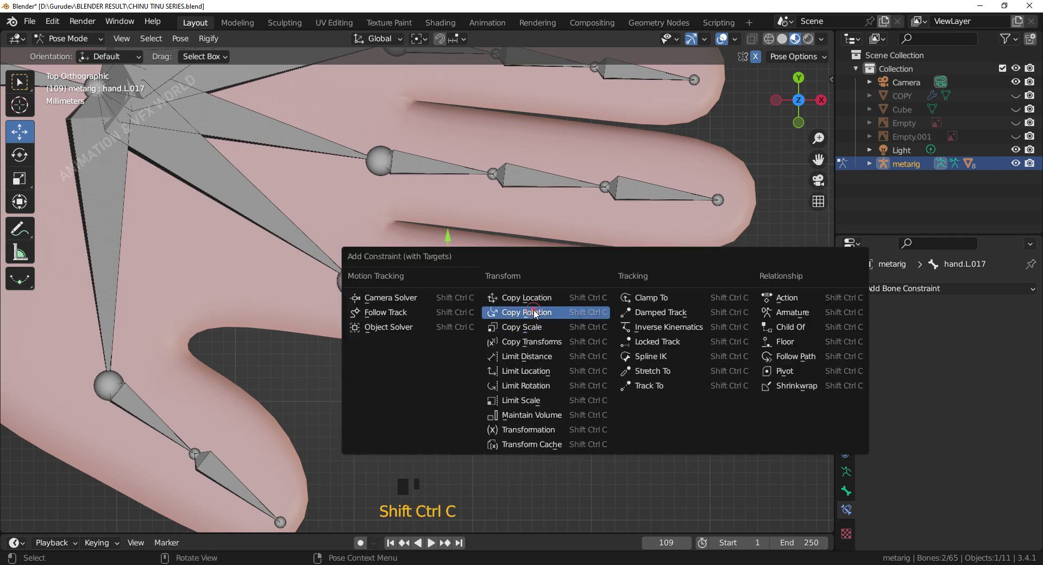
pyautogui.click(562, 319)
pyautogui.click(965, 384)
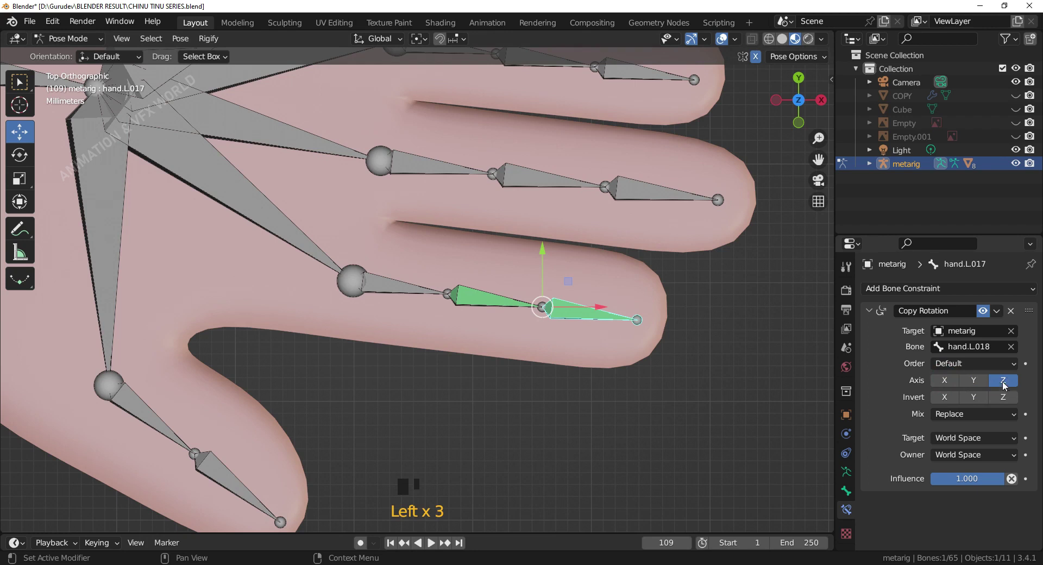
pyautogui.moveTo(990, 445); pyautogui.dragTo(651, 437)
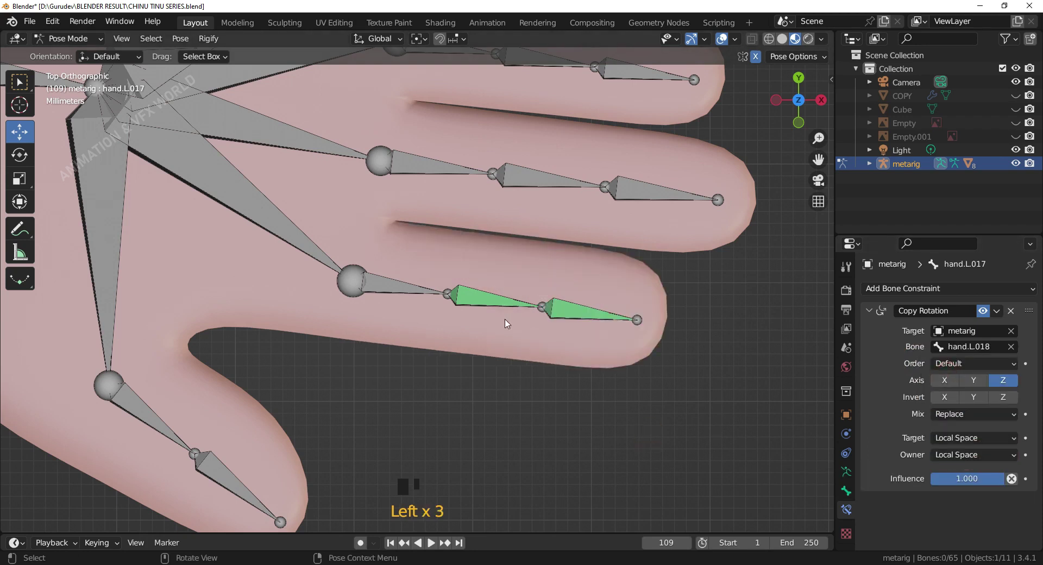
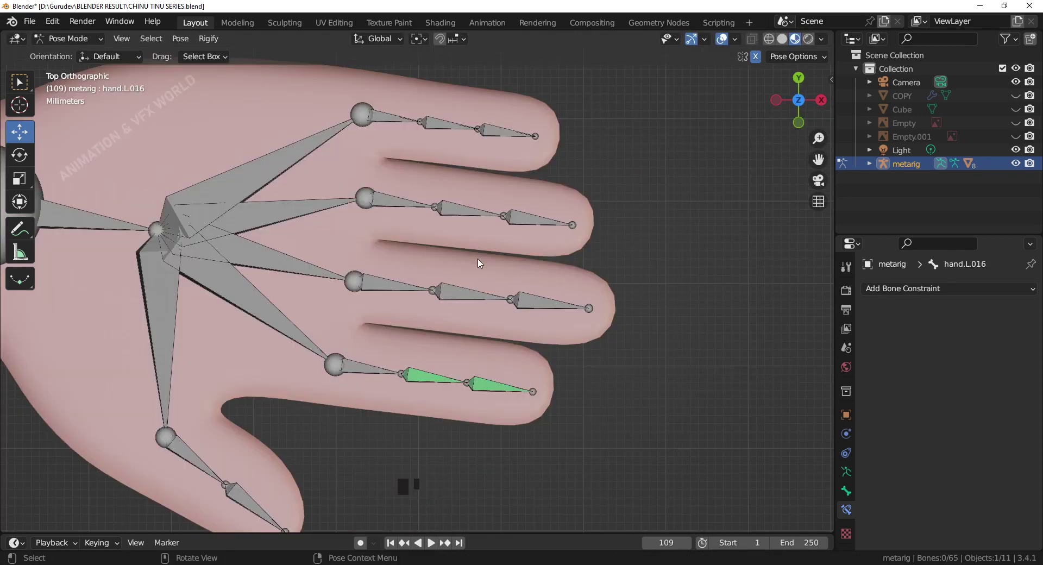
# Step: Make hand.L.016 copy hand.L.008's rotation on Z only in local space
pyautogui.click(386, 294)
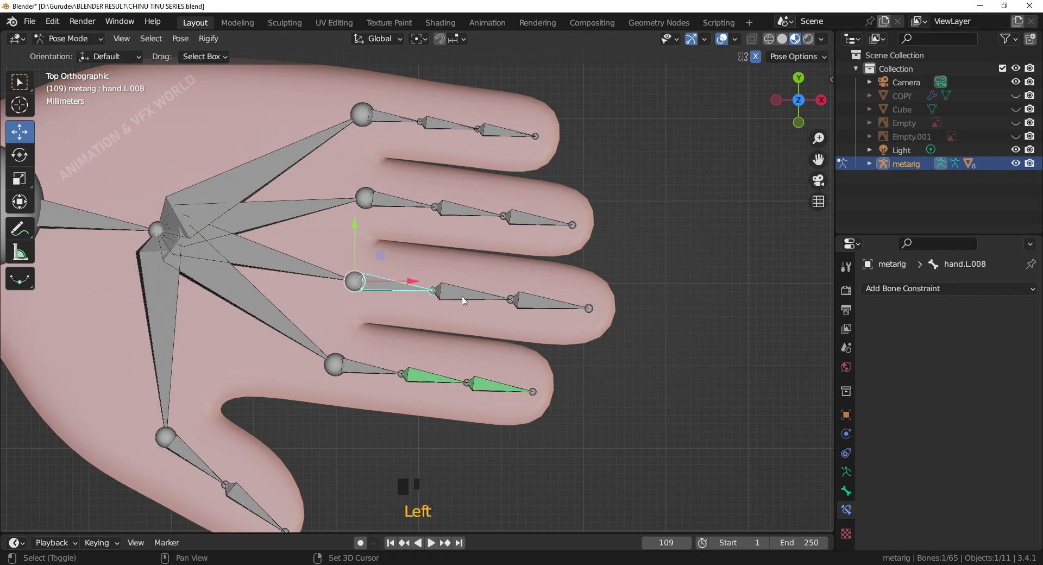
pyautogui.click(463, 302)
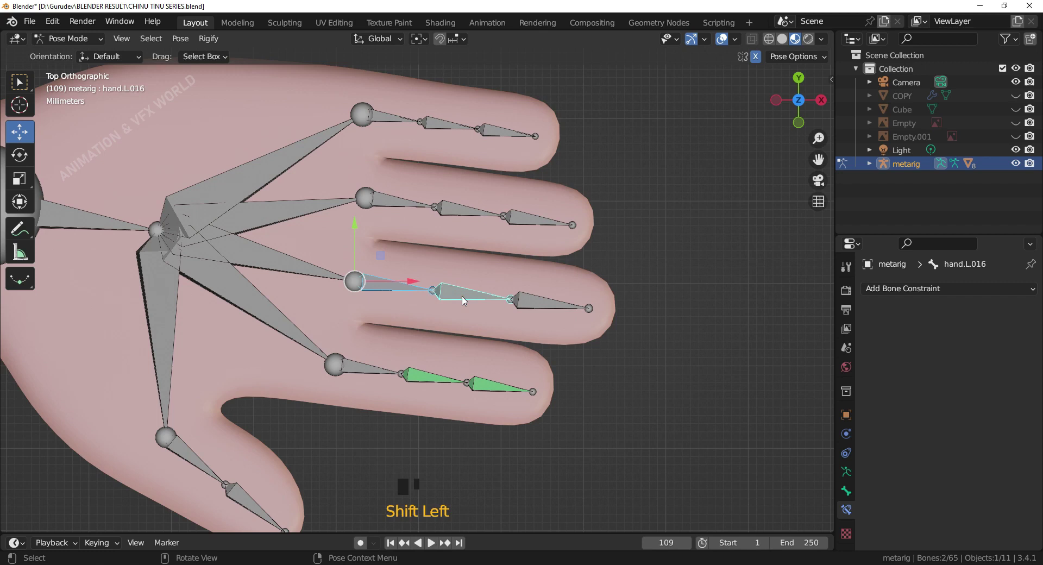
pyautogui.click(407, 288)
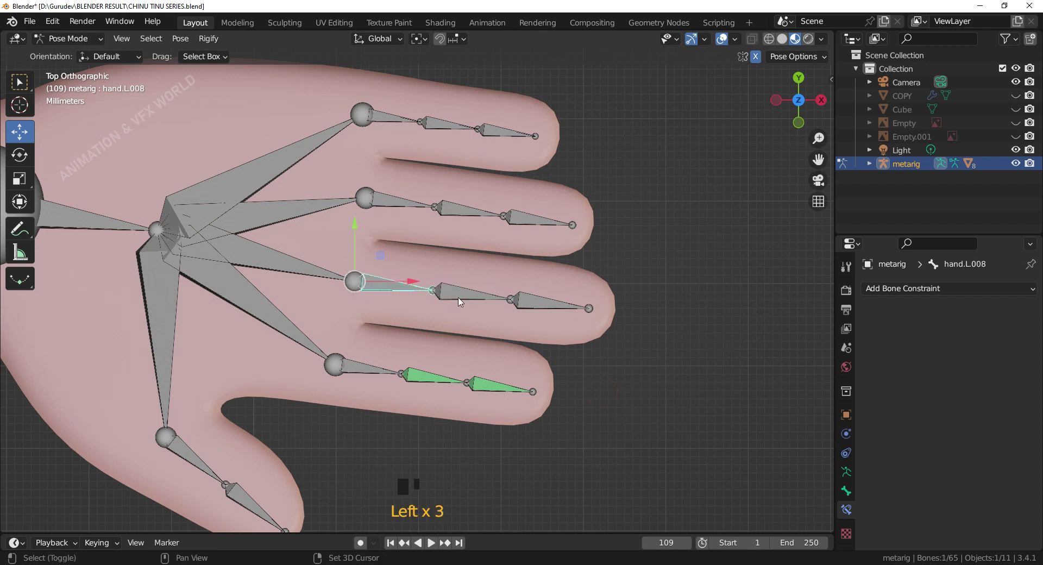
pyautogui.click(459, 302)
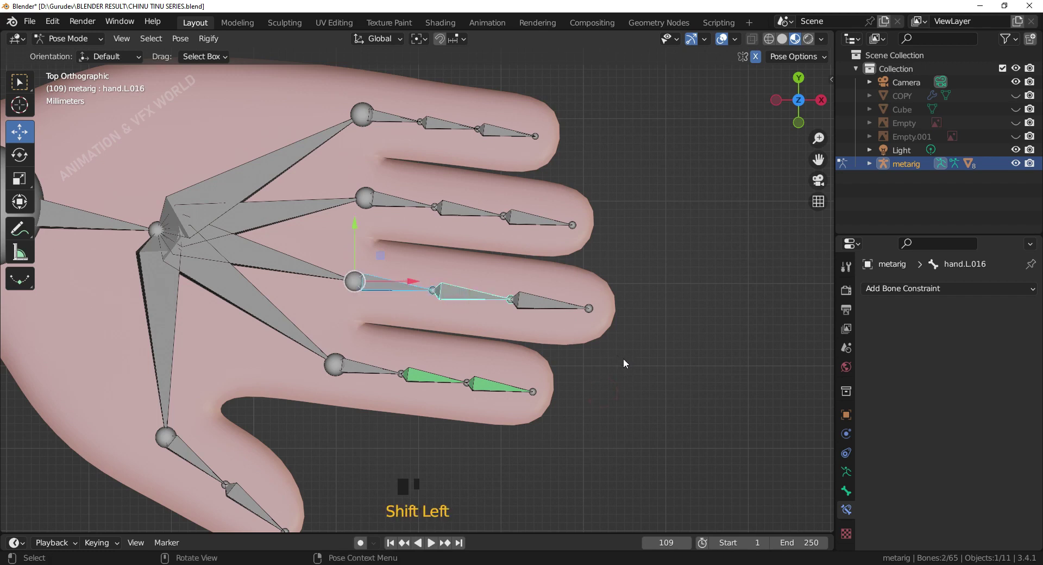
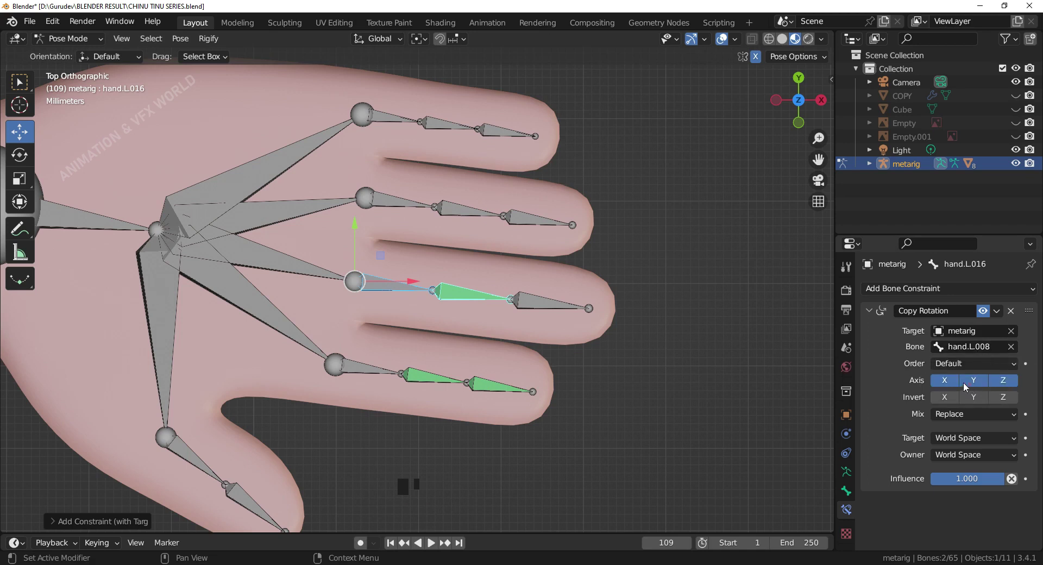
pyautogui.click(953, 386)
pyautogui.moveTo(1015, 443); pyautogui.dragTo(492, 301)
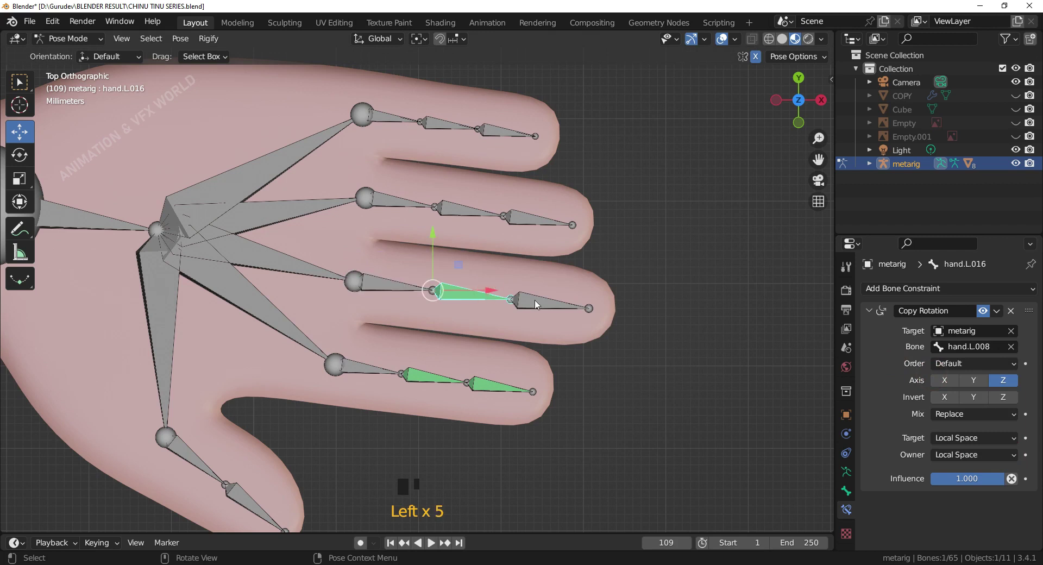
# Step: Add a Copy Rotation constraint to the tip bone hand.L.015 targeting hand.L.016
pyautogui.click(539, 305)
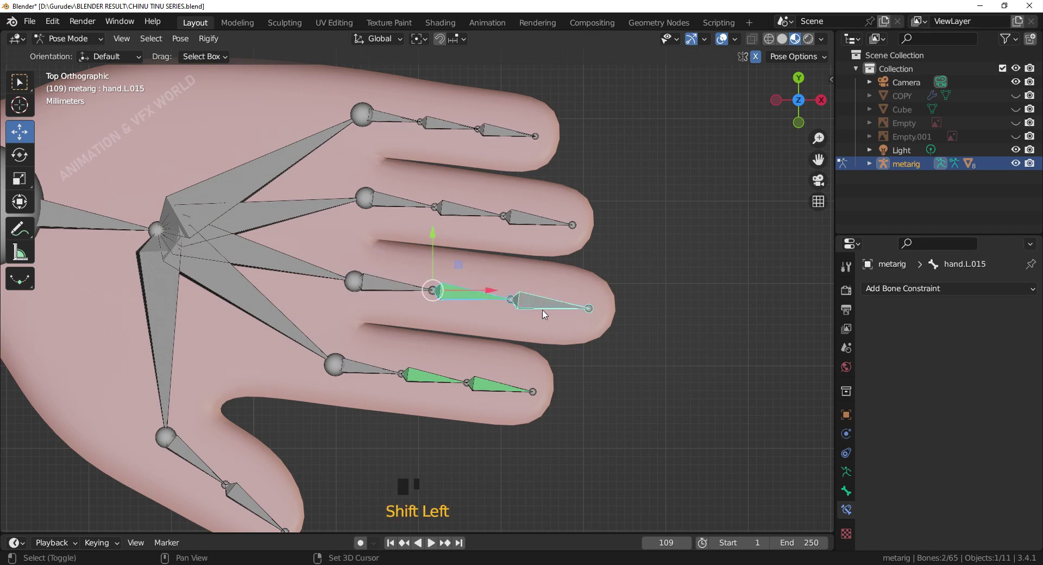
pyautogui.press('ctrl+shift+c')
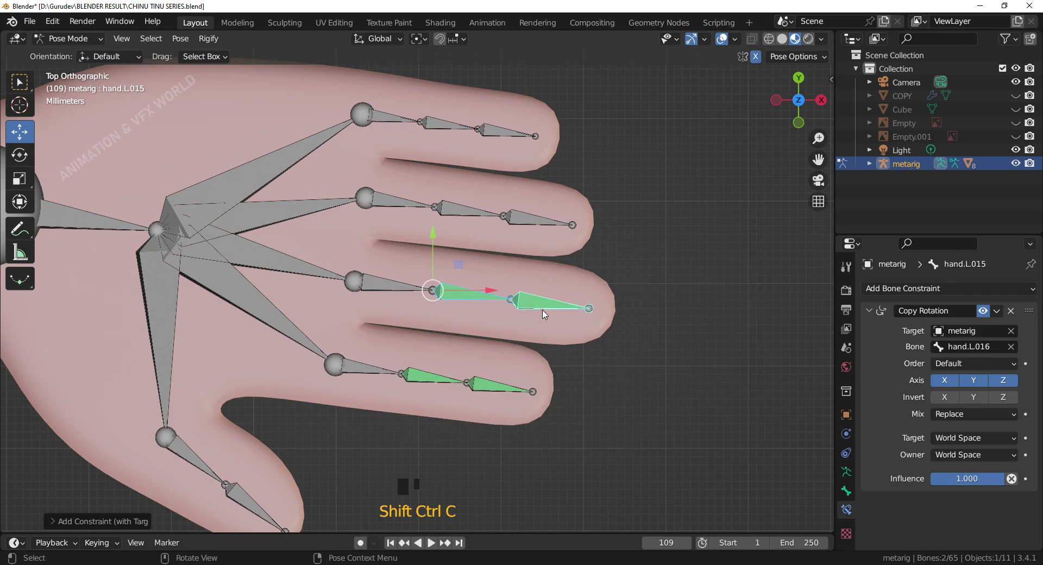
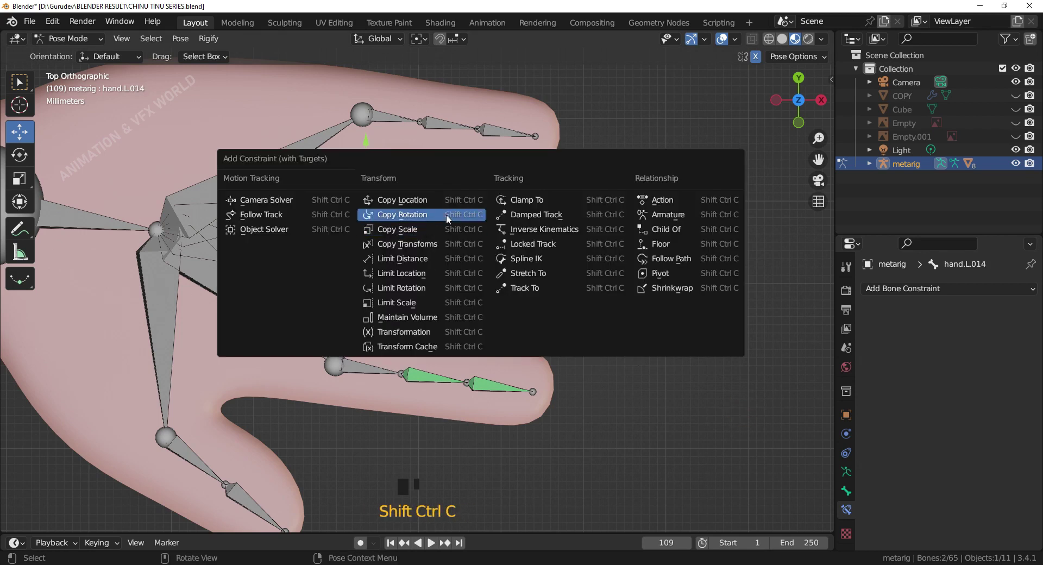
# Step: Make hand.L.014 copy hand.L.007's rotation on Z only in local space
pyautogui.click(788, 359)
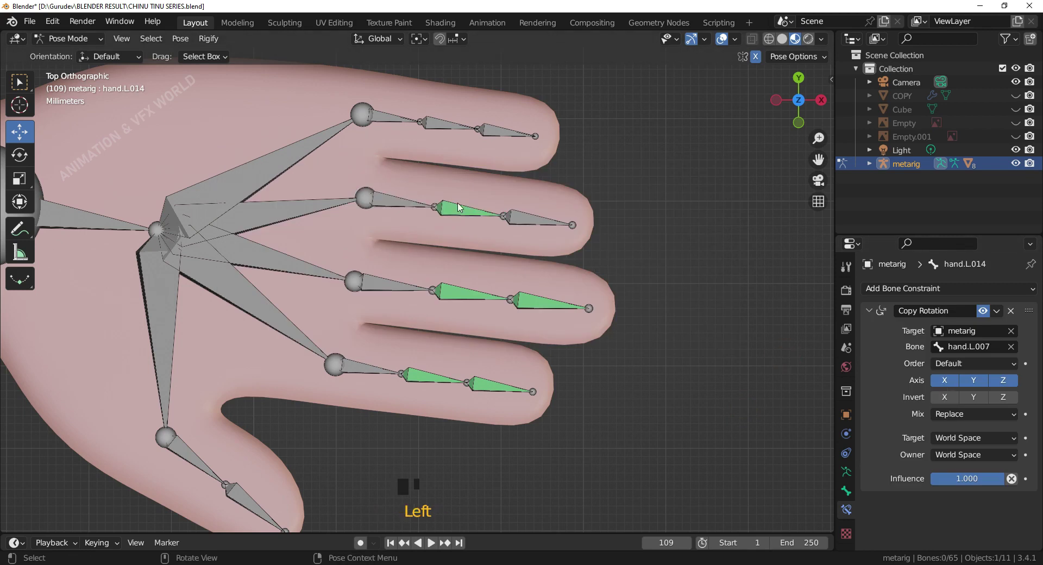
pyautogui.click(467, 219)
pyautogui.click(946, 382)
pyautogui.click(951, 388)
pyautogui.moveTo(1002, 440); pyautogui.dragTo(484, 218)
# Step: Make the fingertip hand.L.013 copy hand.L.014's rotation on Z only in local space
pyautogui.click(539, 226)
pyautogui.press('ctrl+shift+c')
pyautogui.click(972, 382)
pyautogui.click(977, 394)
pyautogui.moveTo(990, 439); pyautogui.dragTo(617, 330)
pyautogui.moveTo(616, 331); pyautogui.dragTo(685, 299)
pyautogui.click(685, 298)
pyautogui.click(383, 169)
# Step: Make hand.L.012 copy hand.L.006's rotation on Z only in local space
pyautogui.click(426, 174)
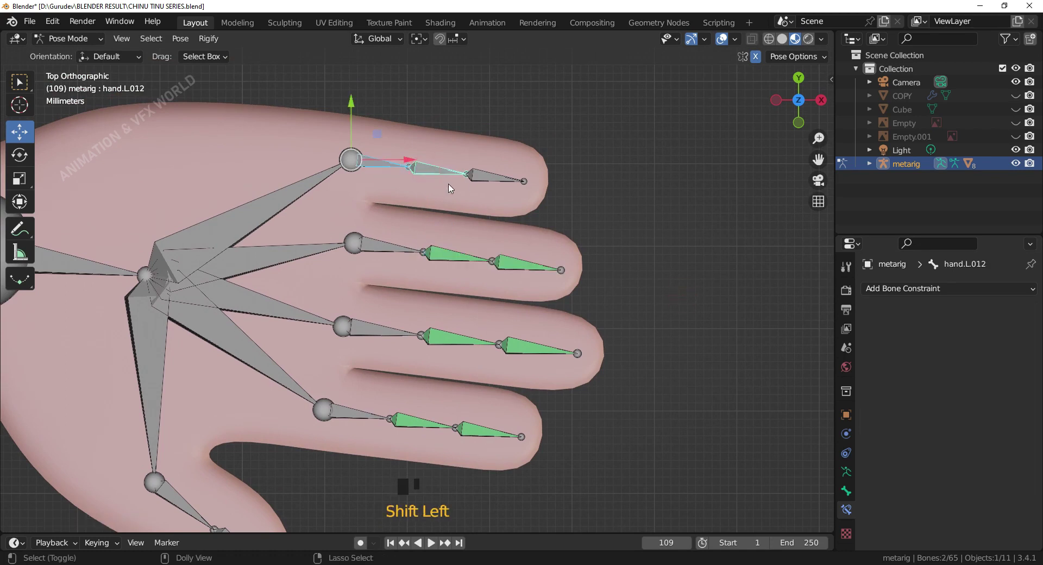
pyautogui.press('ctrl+shift+c')
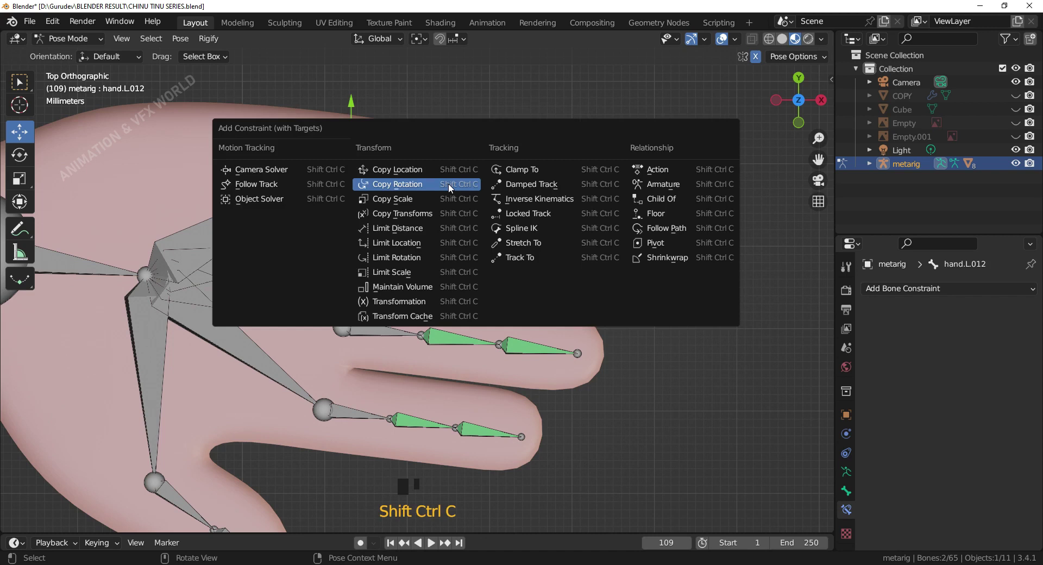
pyautogui.click(955, 385)
pyautogui.click(977, 384)
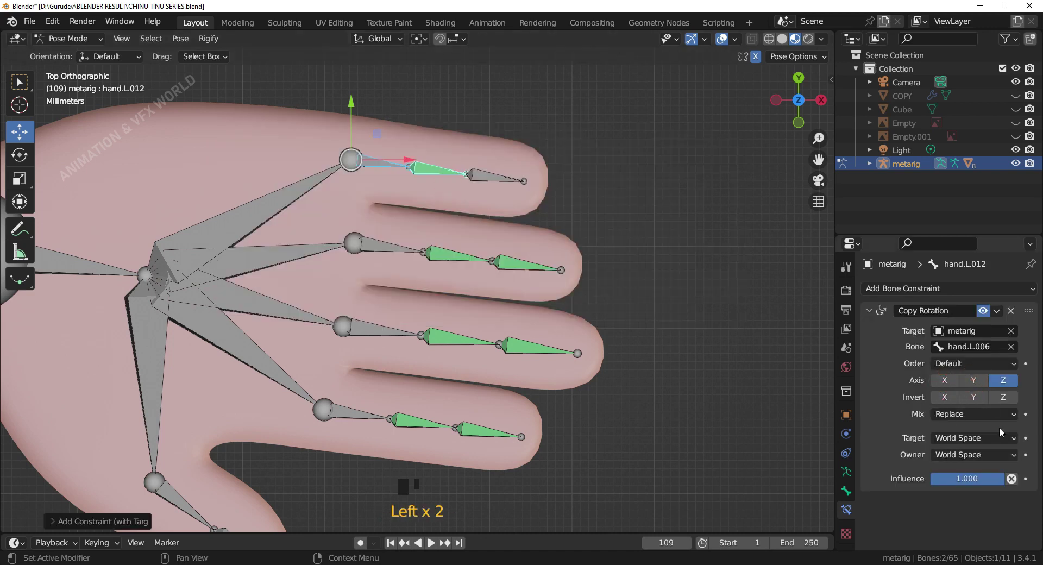
pyautogui.moveTo(983, 441); pyautogui.dragTo(447, 174)
# Step: Make the top fingertip hand.L.011 copy hand.L.012's rotation on Z only in local space
pyautogui.click(492, 184)
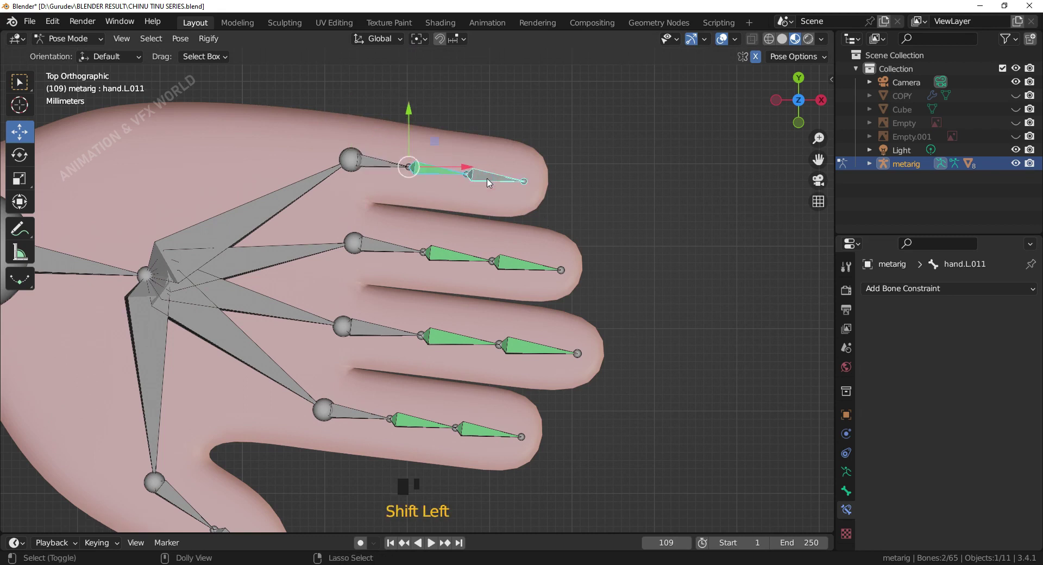
pyautogui.press('ctrl+shift+c')
pyautogui.click(966, 385)
pyautogui.click(977, 386)
pyautogui.moveTo(985, 440); pyautogui.dragTo(687, 295)
# Step: Give the thumb bone hand.L.019 a Copy Rotation constraint following hand.L.010 in local space
pyautogui.scroll(-3)
pyautogui.middleClick(495, 382)
pyautogui.click(308, 331)
pyautogui.click(360, 372)
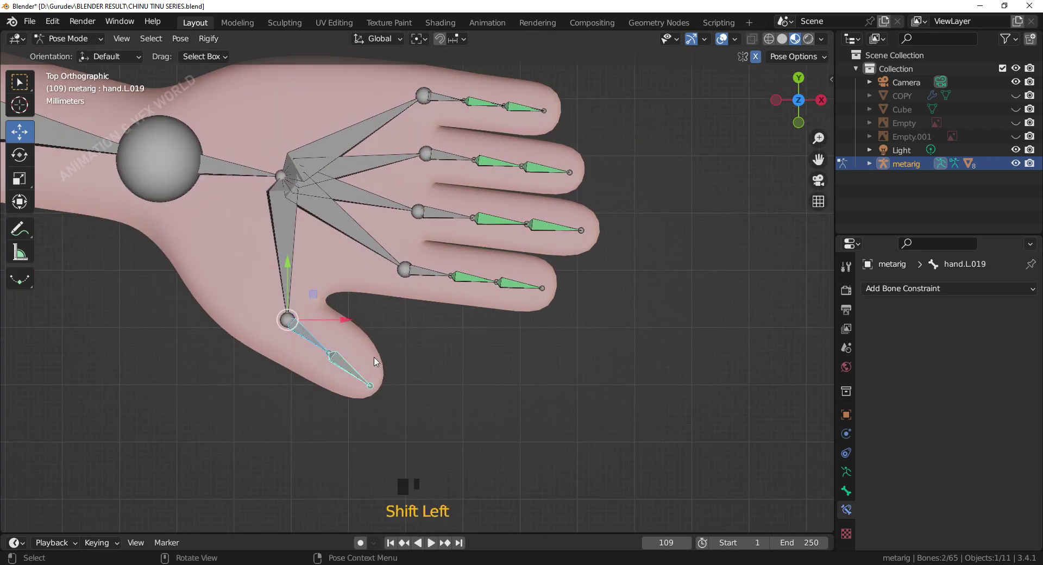
pyautogui.press('ctrl+shift+c')
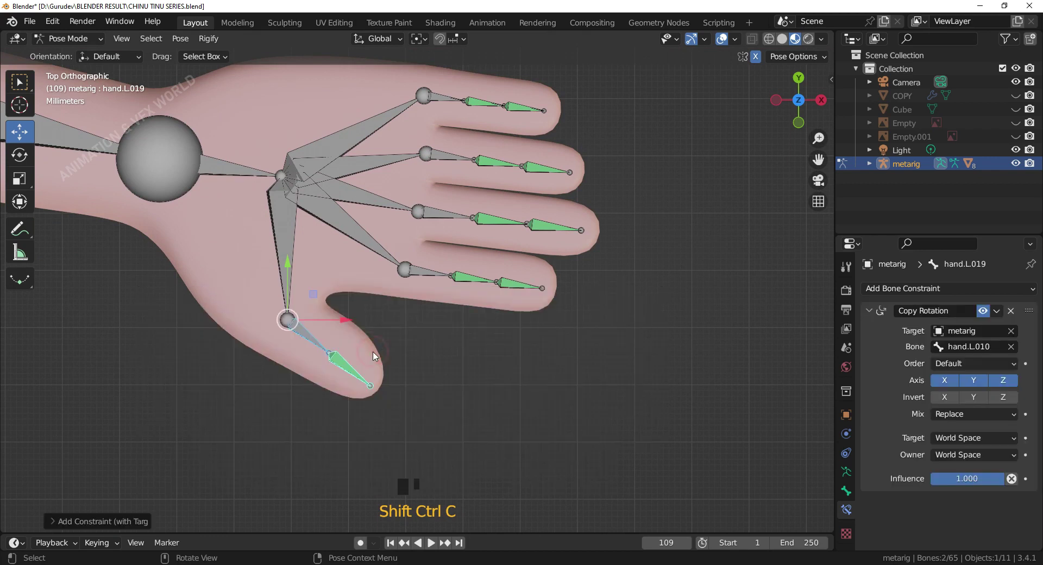
pyautogui.moveTo(992, 383); pyautogui.dragTo(986, 417)
pyautogui.moveTo(984, 440); pyautogui.dragTo(721, 376)
# Step: View the hand from the front and start selecting the finger base bones for a test pose
pyautogui.click(446, 104)
pyautogui.press('KP_1')
pyautogui.middleClick(605, 242)
pyautogui.press('r')
pyautogui.moveTo(638, 270); pyautogui.dragTo(445, 168)
pyautogui.click(445, 169)
pyautogui.click(445, 217)
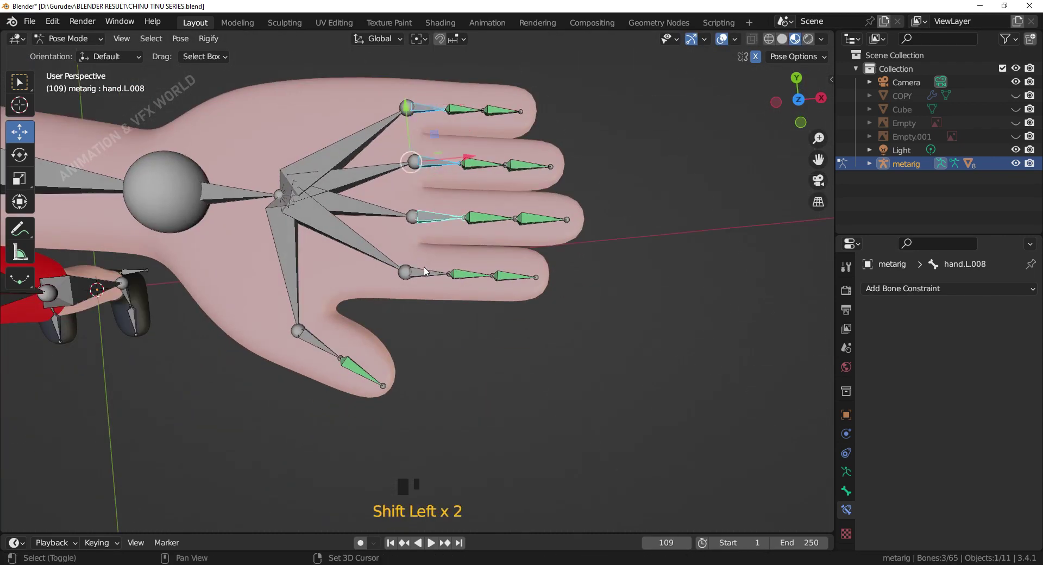
# Step: Rotate the selected finger base bones in front view so the whole hand curls into the palm
pyautogui.click(421, 272)
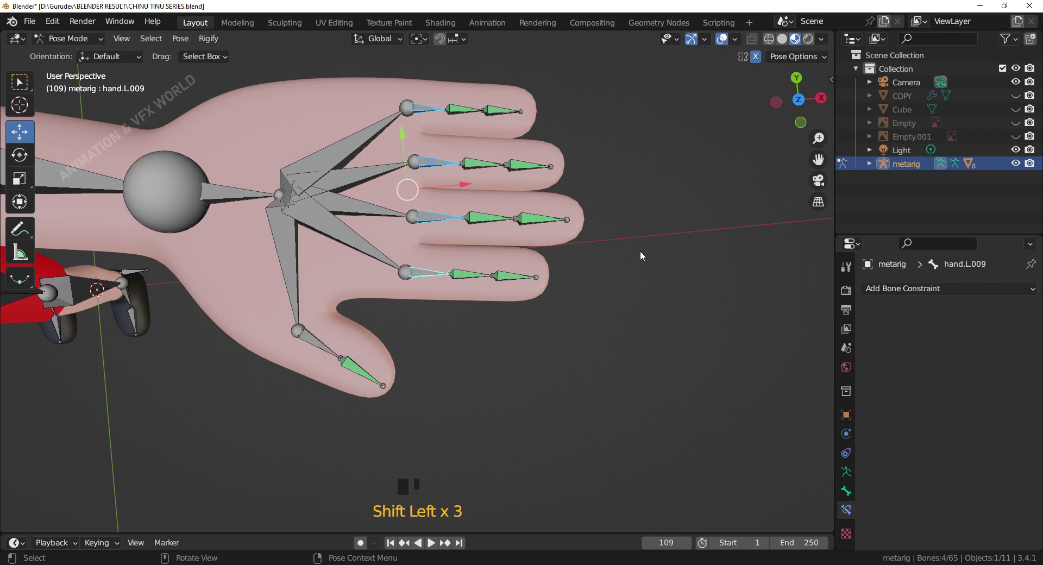
pyautogui.press('KP_1')
pyautogui.press('r')
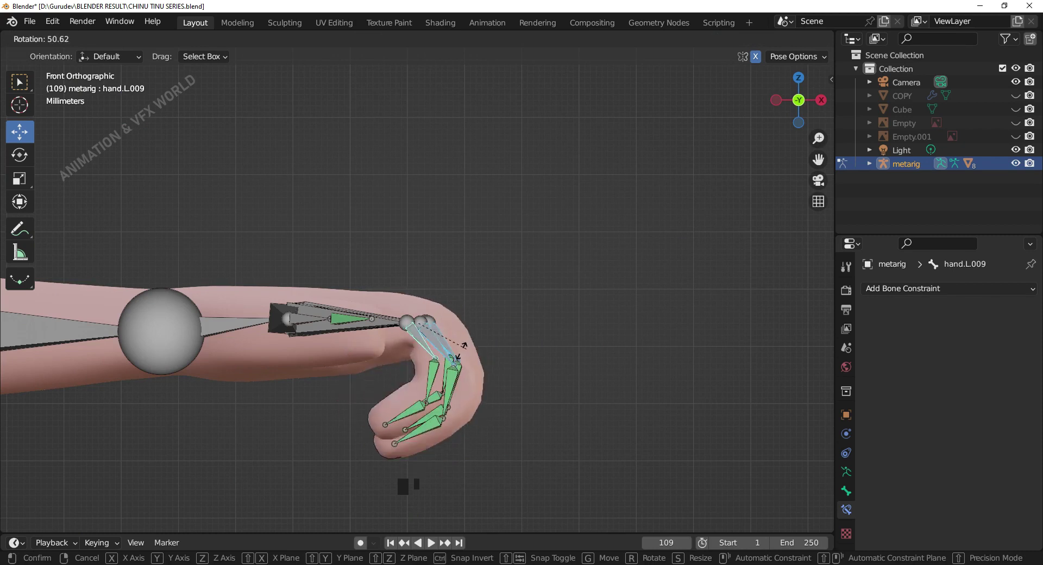
pyautogui.scroll(-3)
pyautogui.scroll(3)
pyautogui.moveTo(510, 368); pyautogui.dragTo(493, 404)
pyautogui.press('KP_1')
pyautogui.click(173, 335)
# Step: Try a second rotation of the base bones, then cancel it to keep the straight pose
pyautogui.scroll(-3)
pyautogui.press('r')
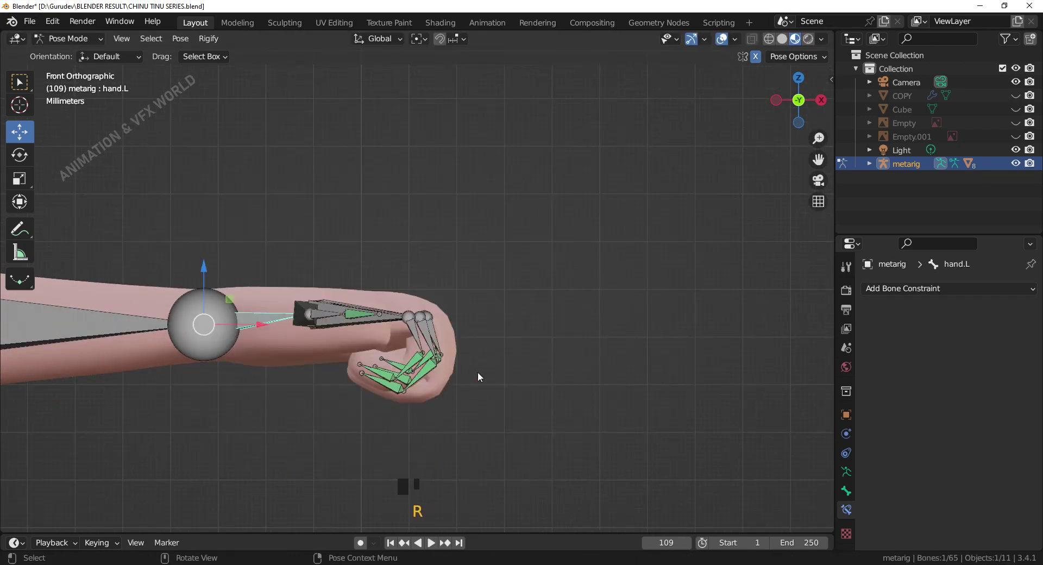
pyautogui.moveTo(491, 368); pyautogui.dragTo(534, 364)
pyautogui.moveTo(534, 365); pyautogui.dragTo(533, 323)
pyautogui.scroll(3)
pyautogui.scroll(-3)
pyautogui.rightClick(399, 374)
# Step: Navigate the view back to show the full character in its T-pose with hand.L active
pyautogui.middleClick(399, 374)
pyautogui.middleClick(439, 350)
pyautogui.moveTo(440, 350); pyautogui.dragTo(428, 364)
pyautogui.scroll(3)
pyautogui.middleClick(353, 382)
pyautogui.moveTo(353, 382); pyautogui.dragTo(439, 321)
pyautogui.scroll(3)
pyautogui.press('KP_1')
pyautogui.scroll(-3)
pyautogui.moveTo(579, 355); pyautogui.dragTo(360, 322)
pyautogui.scroll(-3)
pyautogui.moveTo(429, 388); pyautogui.dragTo(448, 391)
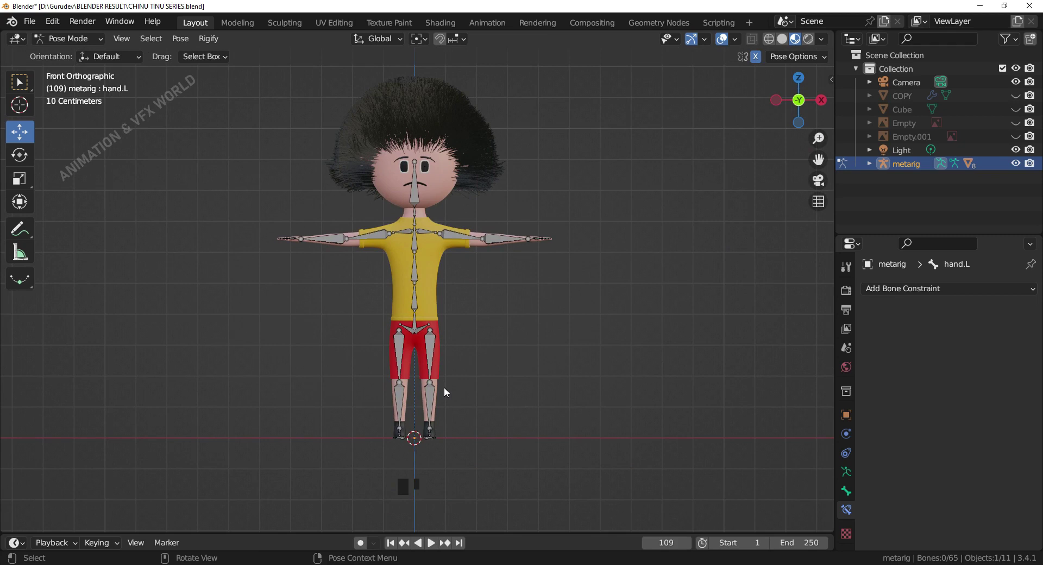